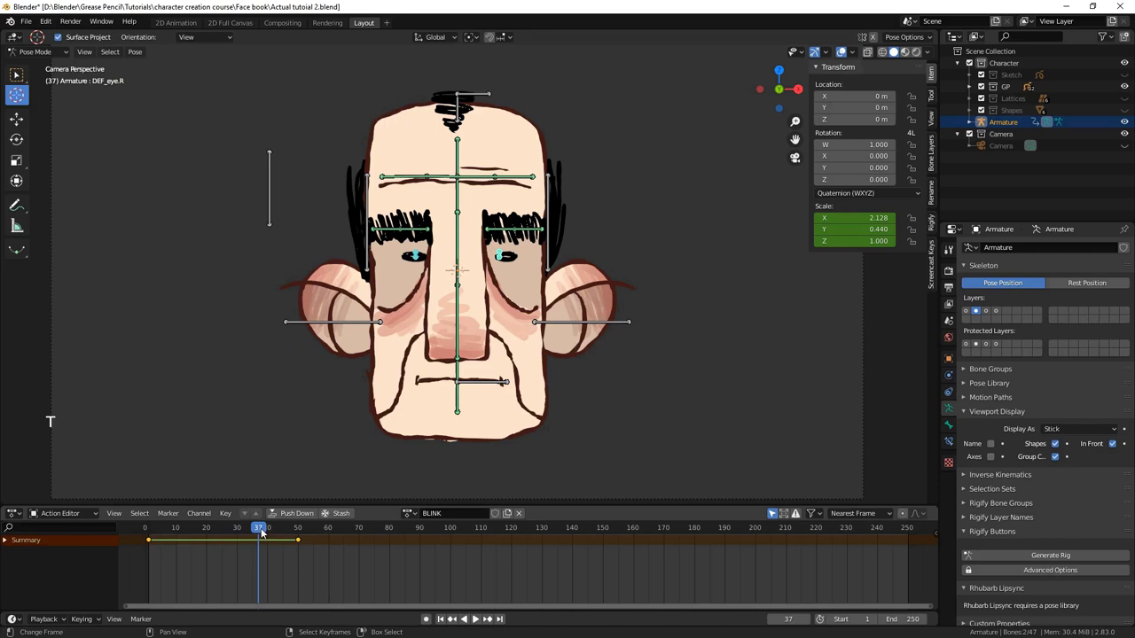
# Scrub the timeline to about frame 100 and pose the eye bones shut for the BLINK action.
pyautogui.press('alt+a')
pyautogui.click(267, 529)
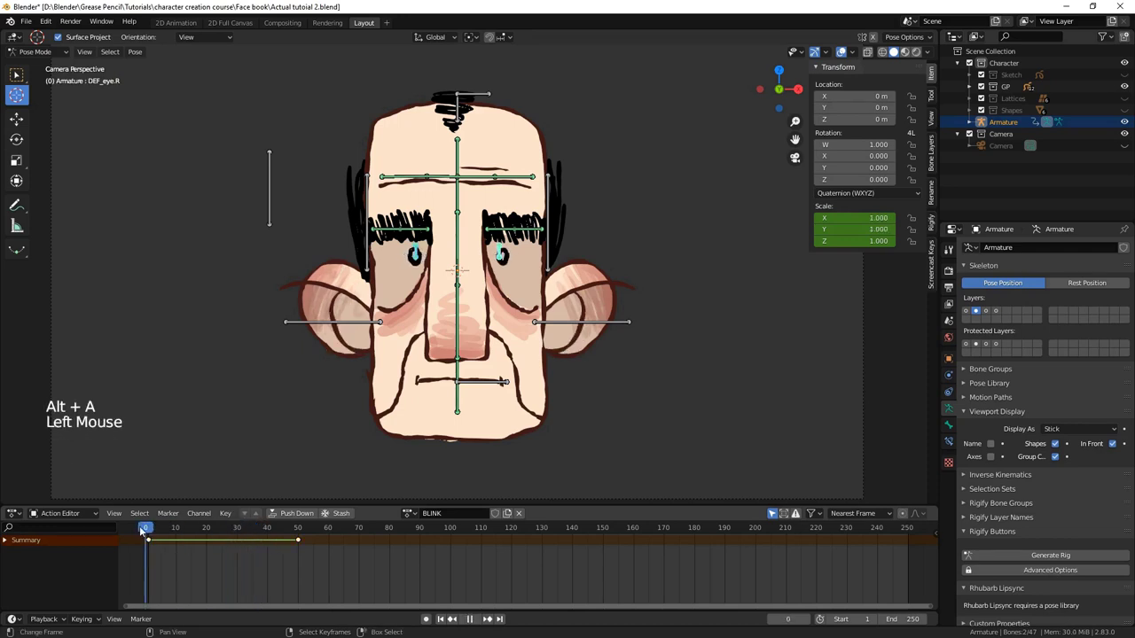
pyautogui.press('shift+Left')
pyautogui.press('Right')
pyautogui.press('Right')
pyautogui.press('Right')
pyautogui.press('Right')
pyautogui.press('Right')
pyautogui.press('Right')
pyautogui.press('Right')
pyautogui.press('Right')
pyautogui.press('Right')
pyautogui.press('Right')
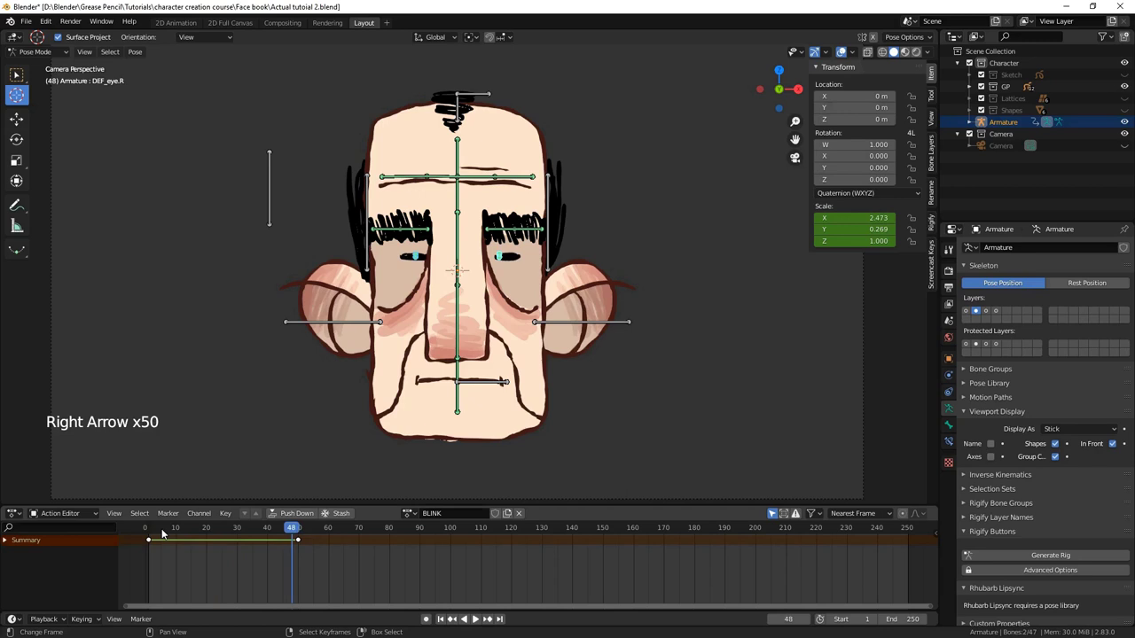
pyautogui.press('Left')
pyautogui.press('Left')
pyautogui.press('Left')
# Key the closed-eye pose into BLINK near frame 100 and save the blend file.
pyautogui.press('ctrl+s')
pyautogui.press('a')
pyautogui.click(169, 532)
pyautogui.press('g')
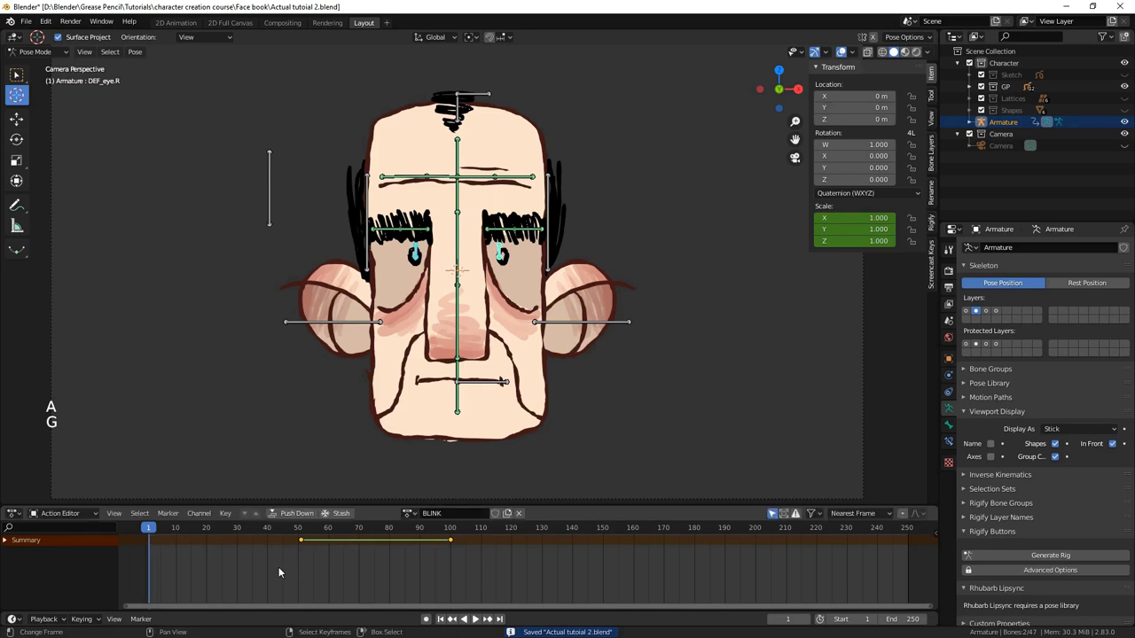
# At frame 1, scale the eye bones taller on Y and narrower on X with individual-origins pivot, and key it.
pyautogui.press('g')
pyautogui.rightClick(303, 542)
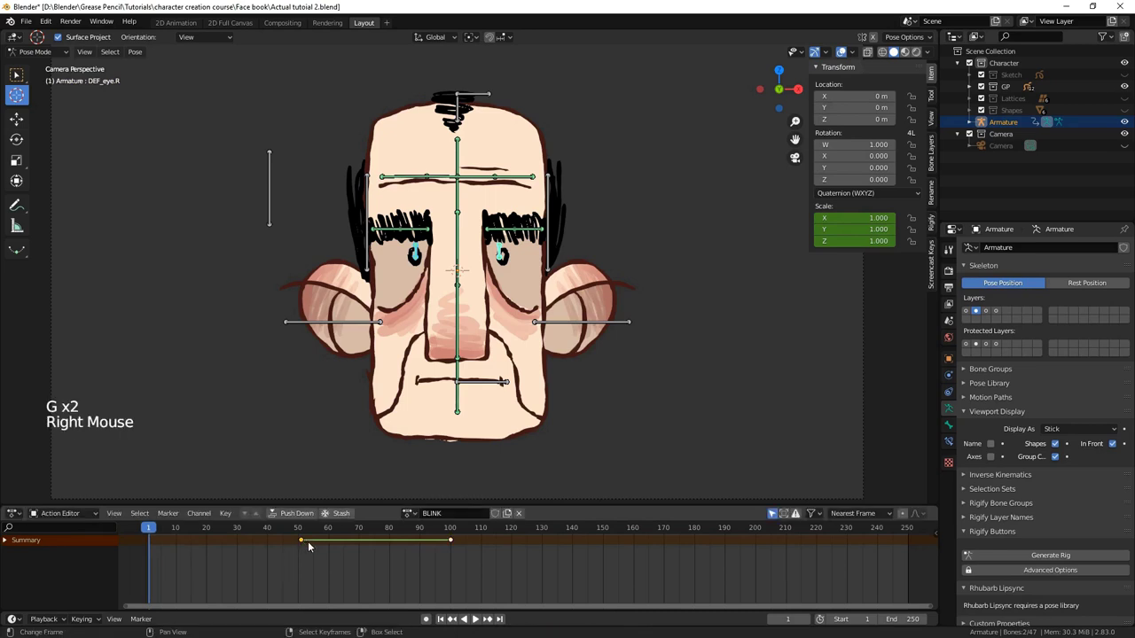
pyautogui.press('g')
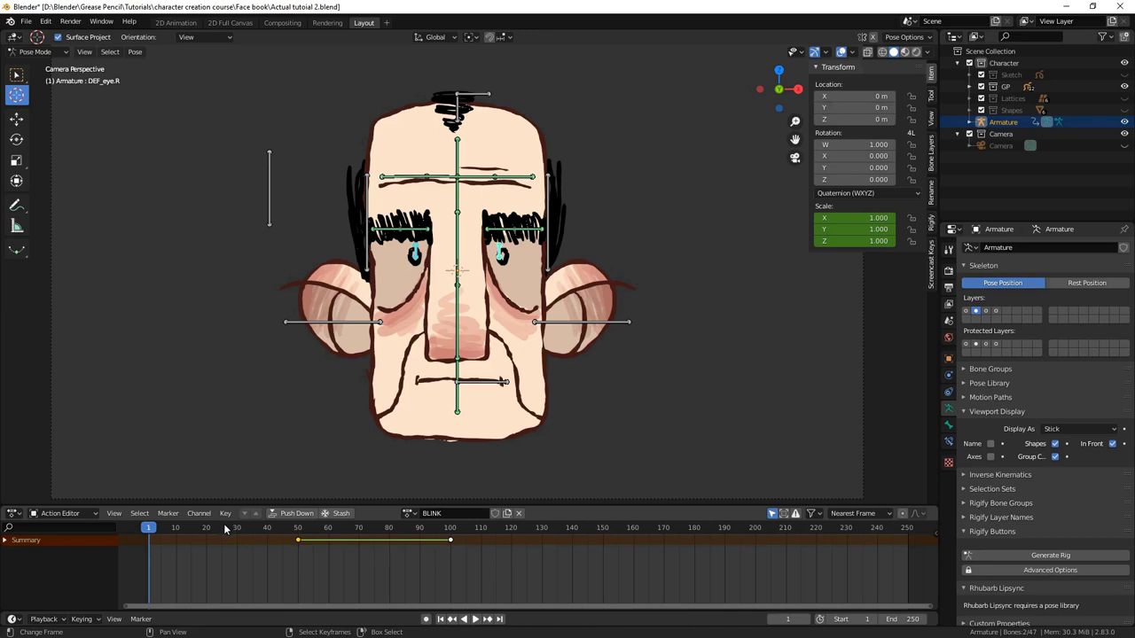
pyautogui.press('alt+s')
pyautogui.press('i')
pyautogui.press('s')
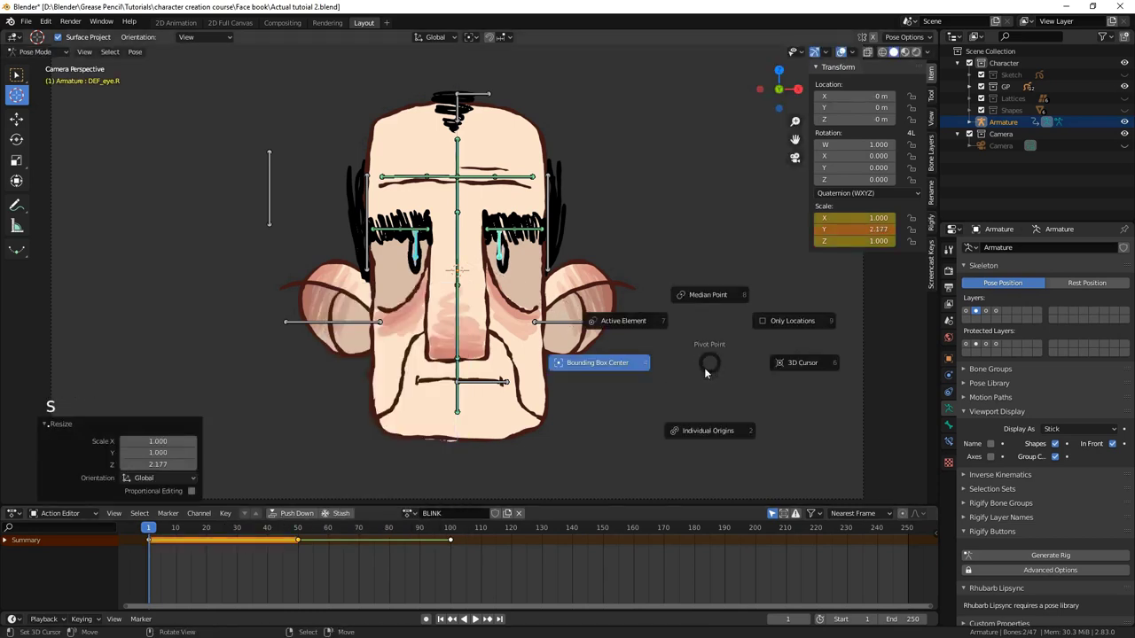
pyautogui.press('s')
pyautogui.press('i')
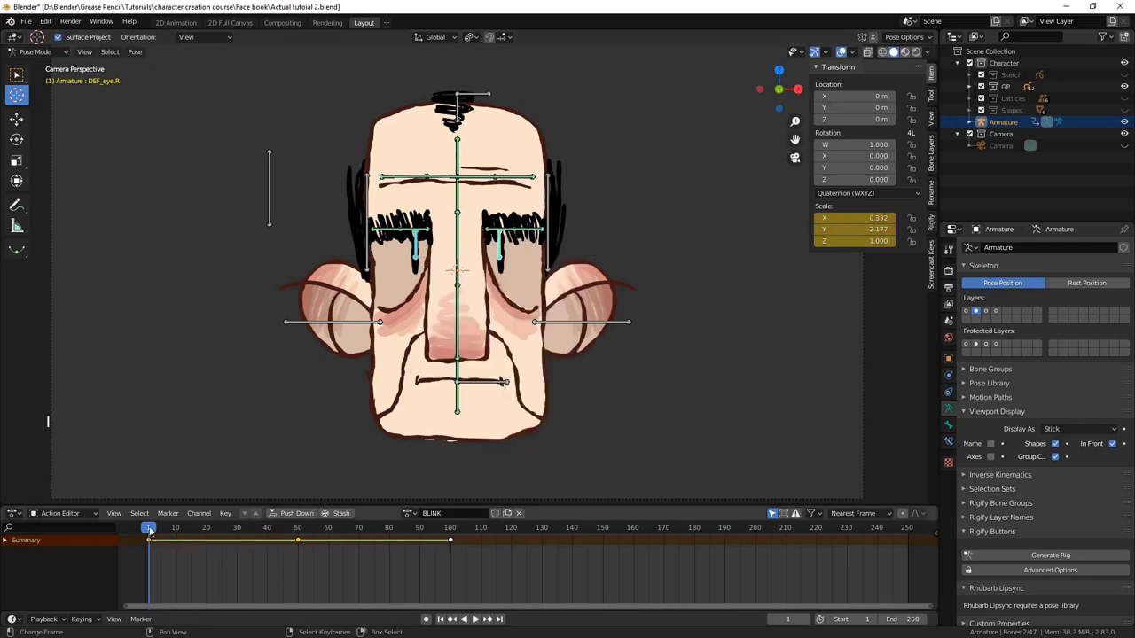
# Play back the blink so the eyes open wide, close, and reopen by frame 50.
pyautogui.click(158, 529)
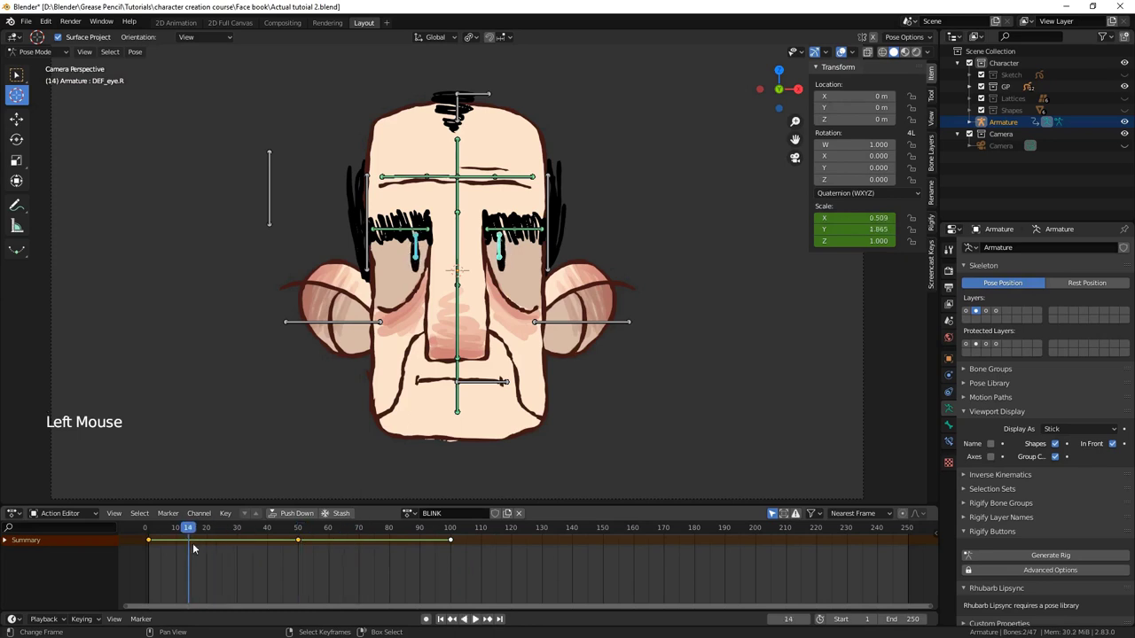
pyautogui.press('t')
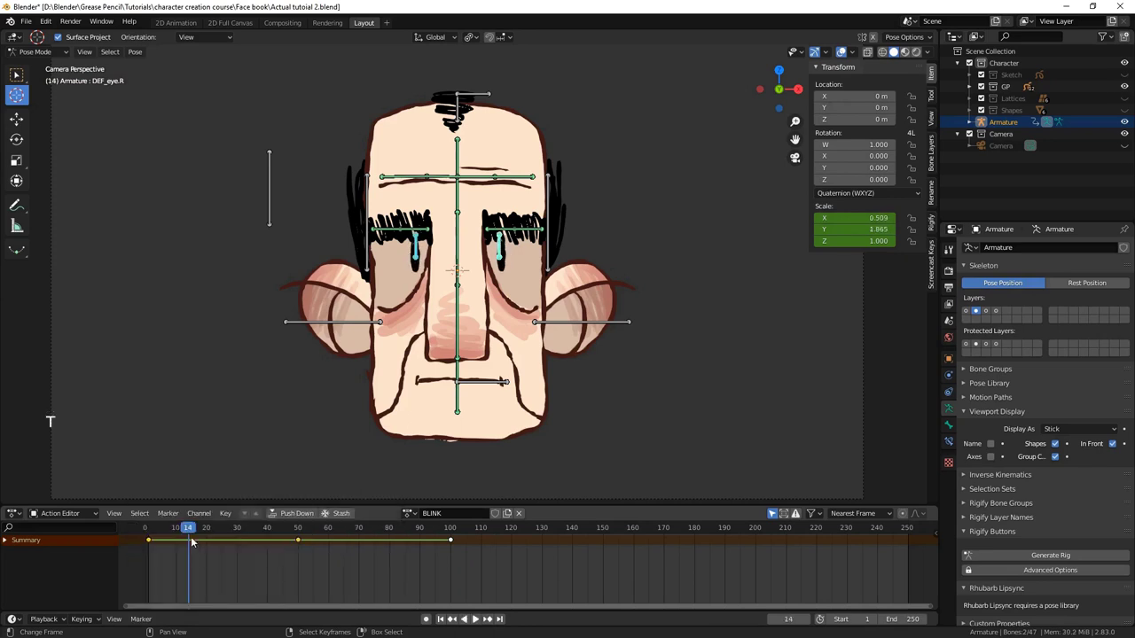
pyautogui.click(190, 529)
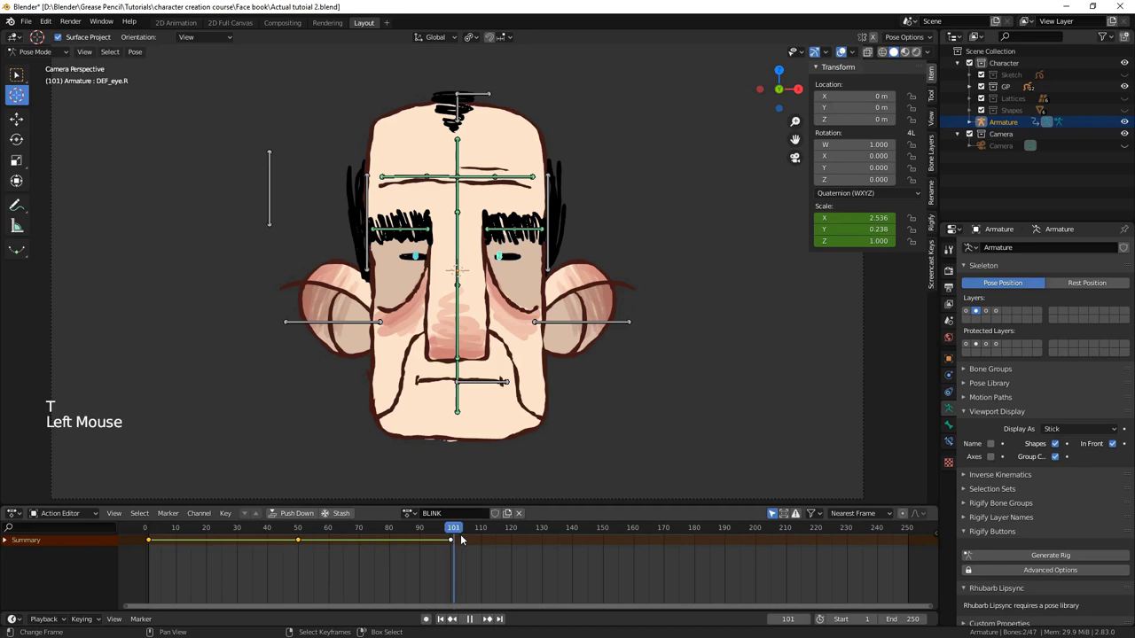
pyautogui.click(310, 531)
# Save the file, return to the animation start and enter armature Edit Mode.
pyautogui.press('ctrl+s')
pyautogui.press('ctrl+s')
pyautogui.press('alt+a')
pyautogui.press('ctrl+s')
pyautogui.press('alt+a')
pyautogui.press('Tab')
pyautogui.press('alt+a')
# Show the control bone layer and add a new bone beside the face for CTRL_blink.R, rotating it into place.
pyautogui.click(1004, 315)
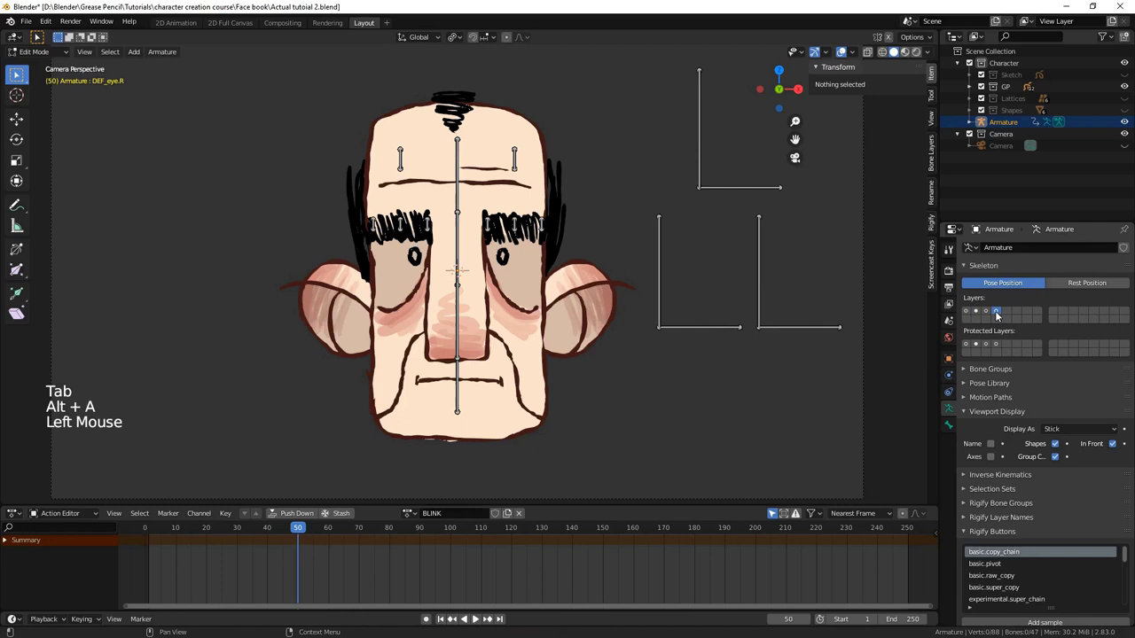
pyautogui.press('shift+a')
pyautogui.press('ctrl+KP_Add')
pyautogui.press('g')
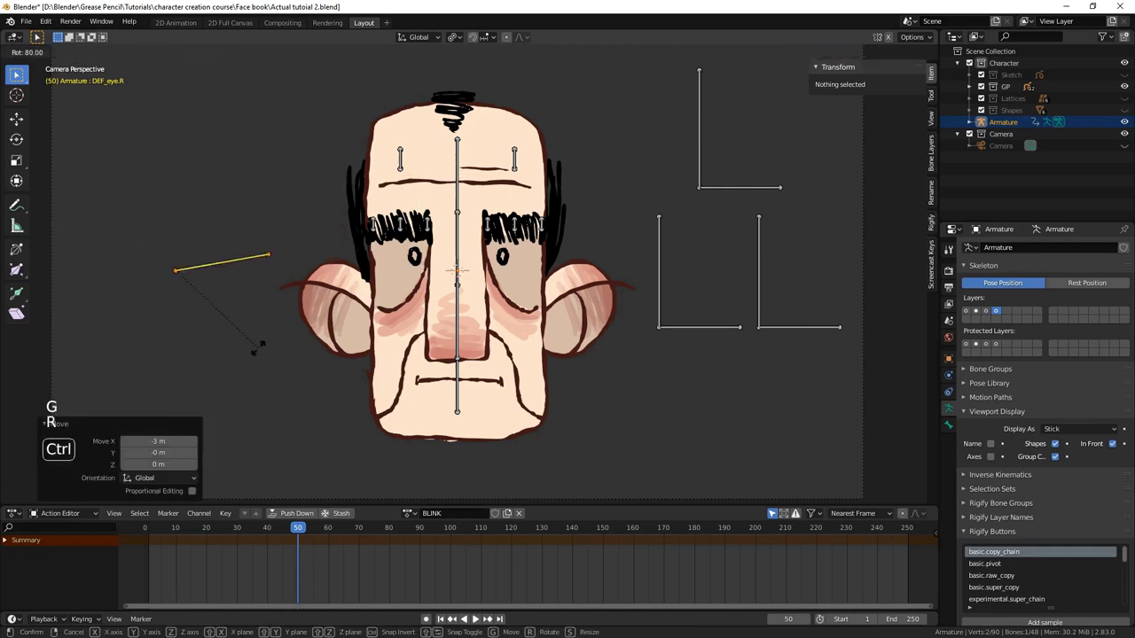
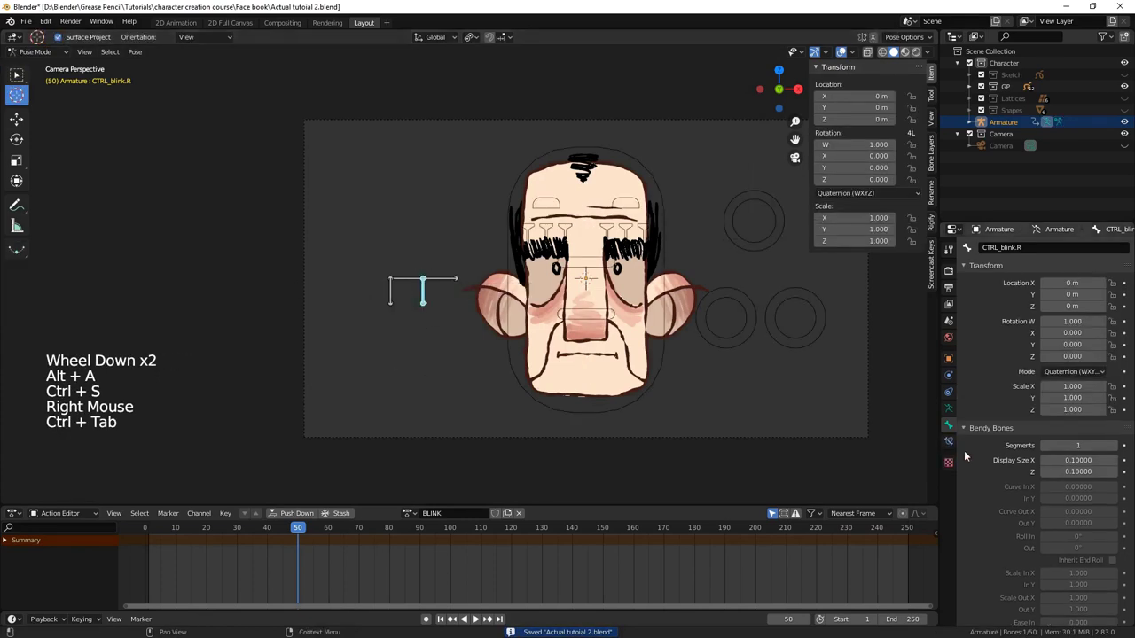
# Add a Limit Location bone constraint to CTRL_blink.R from the Bone Constraints panel.
pyautogui.click(950, 441)
pyautogui.click(1007, 242)
pyautogui.click(1008, 244)
pyautogui.click(1007, 245)
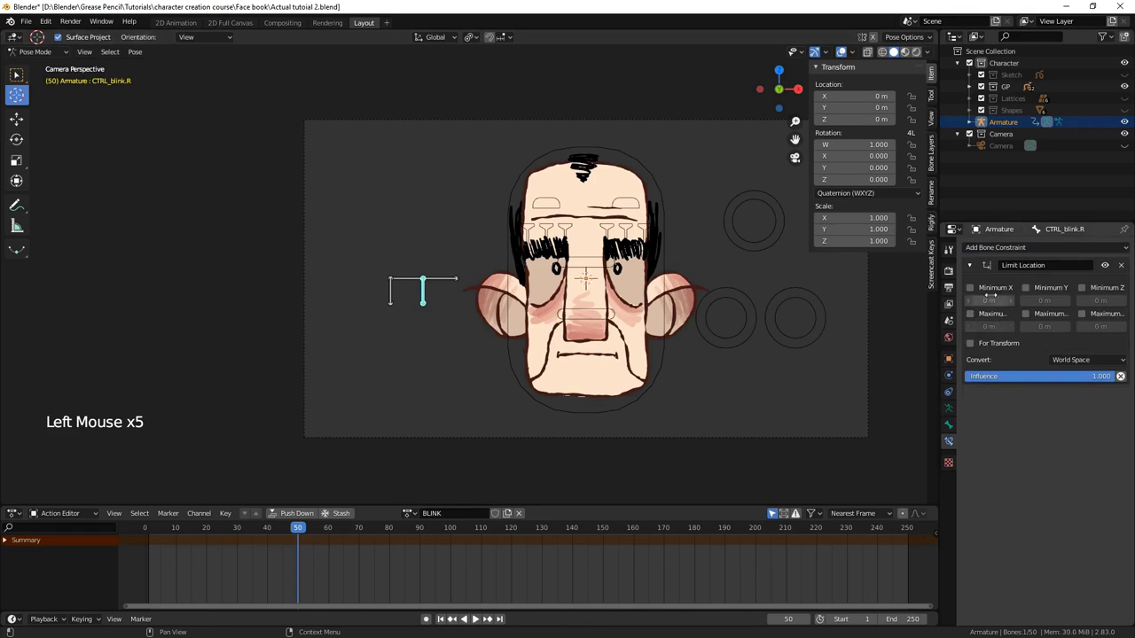
# Enable all minimum and maximum X, Y, Z limits at 0 m and bring up the Convert space choice.
pyautogui.click(991, 296)
pyautogui.click(988, 295)
pyautogui.click(991, 316)
pyautogui.click(1033, 291)
pyautogui.click(1038, 317)
pyautogui.click(1091, 290)
pyautogui.click(1088, 320)
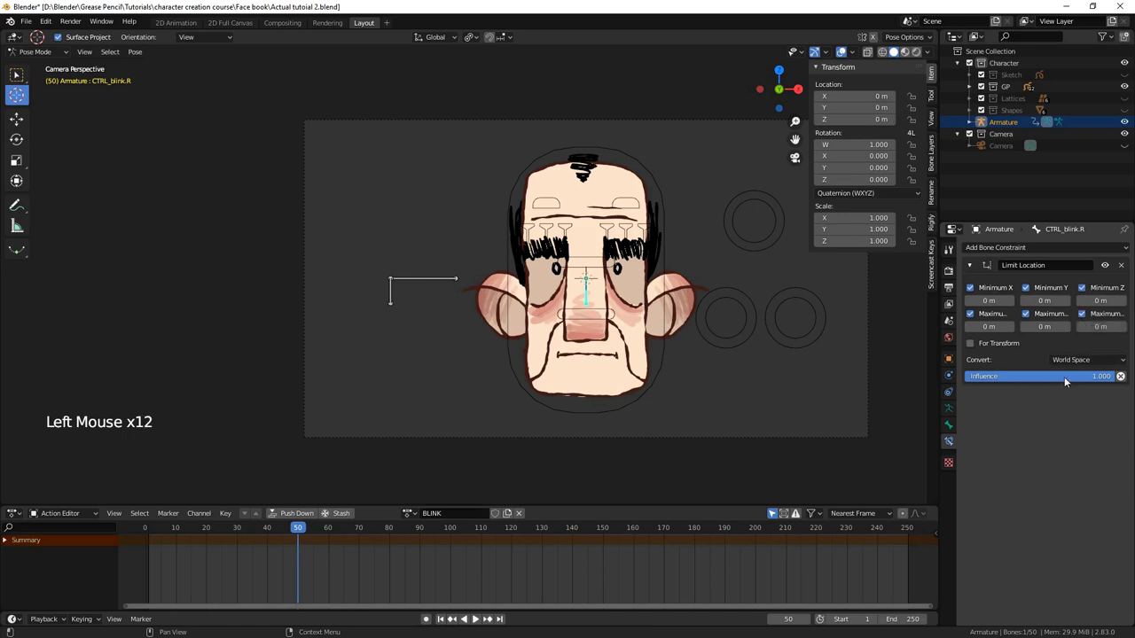
pyautogui.click(1071, 365)
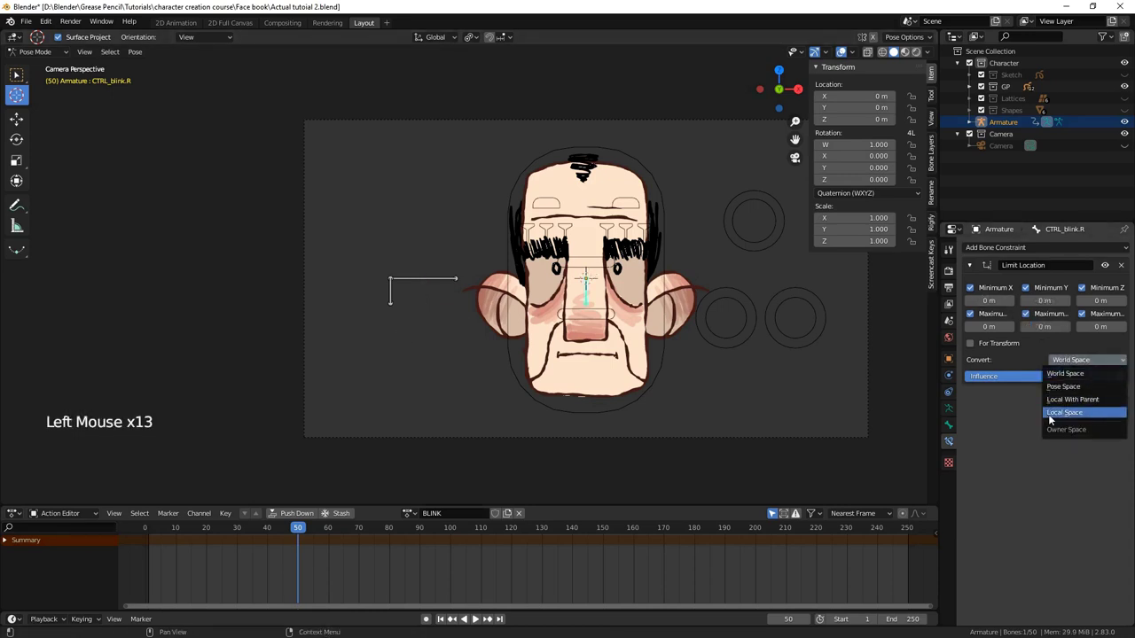
# Limit CTRL_blink.R to ±0.5 m local Y, then select CTRL_blink.L with it and search Copy Constraints to Selected Bones.
pyautogui.press('g')
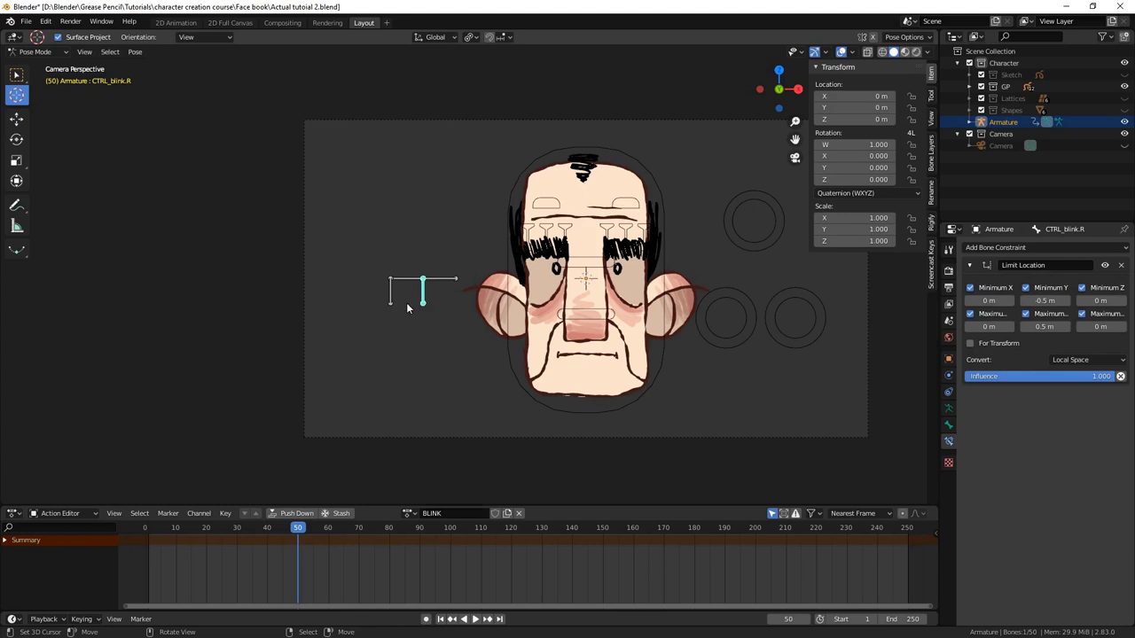
pyautogui.rightClick(410, 290)
pyautogui.rightClick(401, 290)
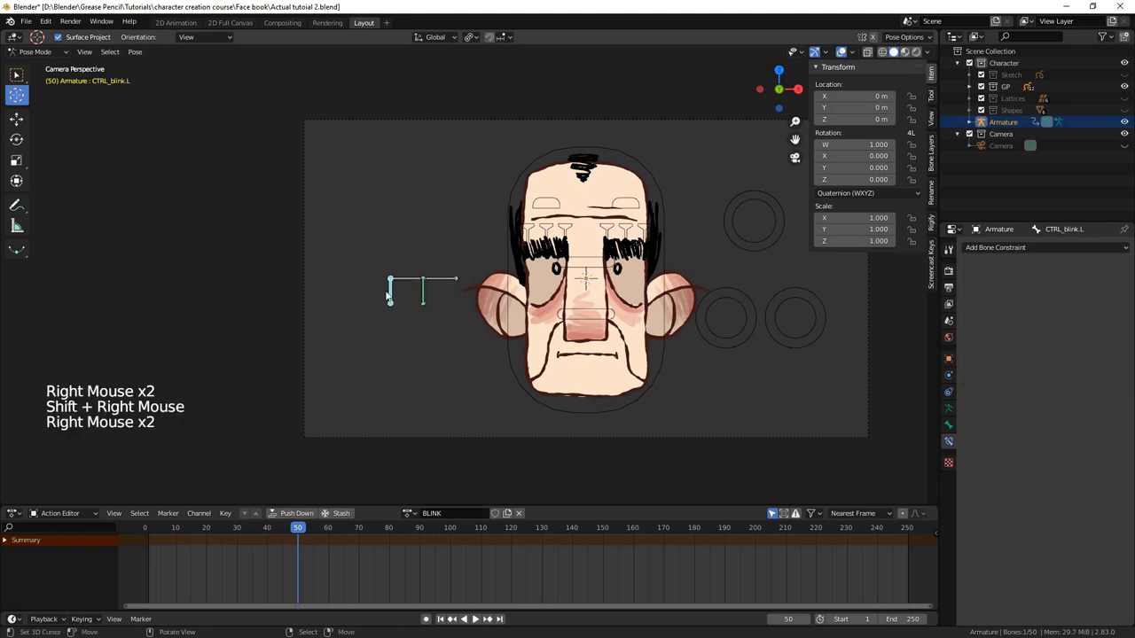
pyautogui.rightClick(429, 297)
pyautogui.press('F3')
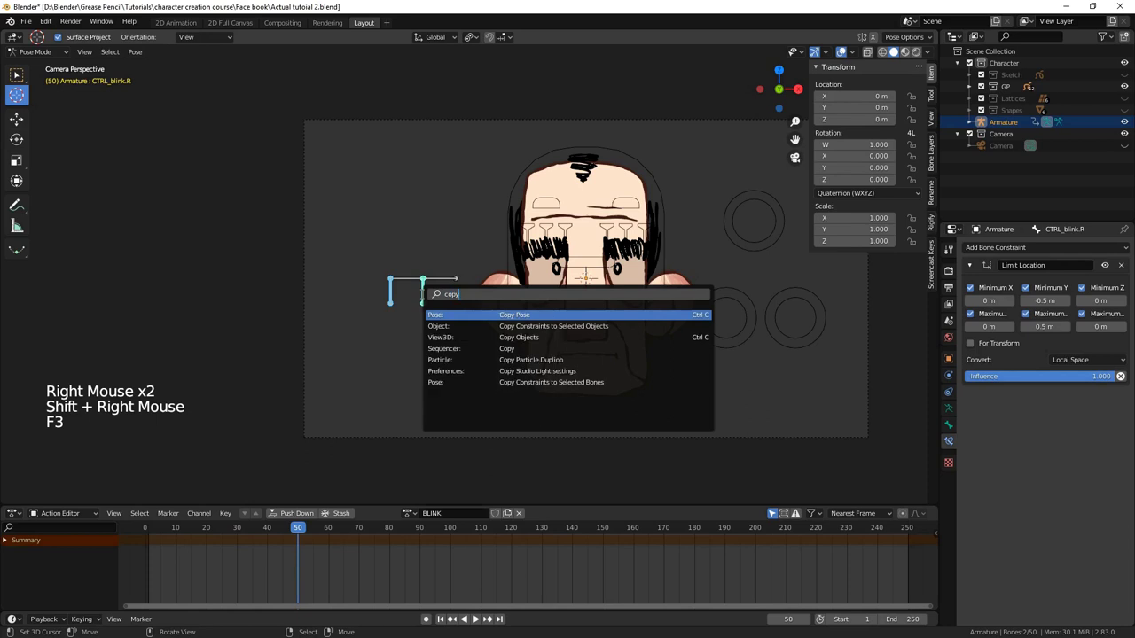
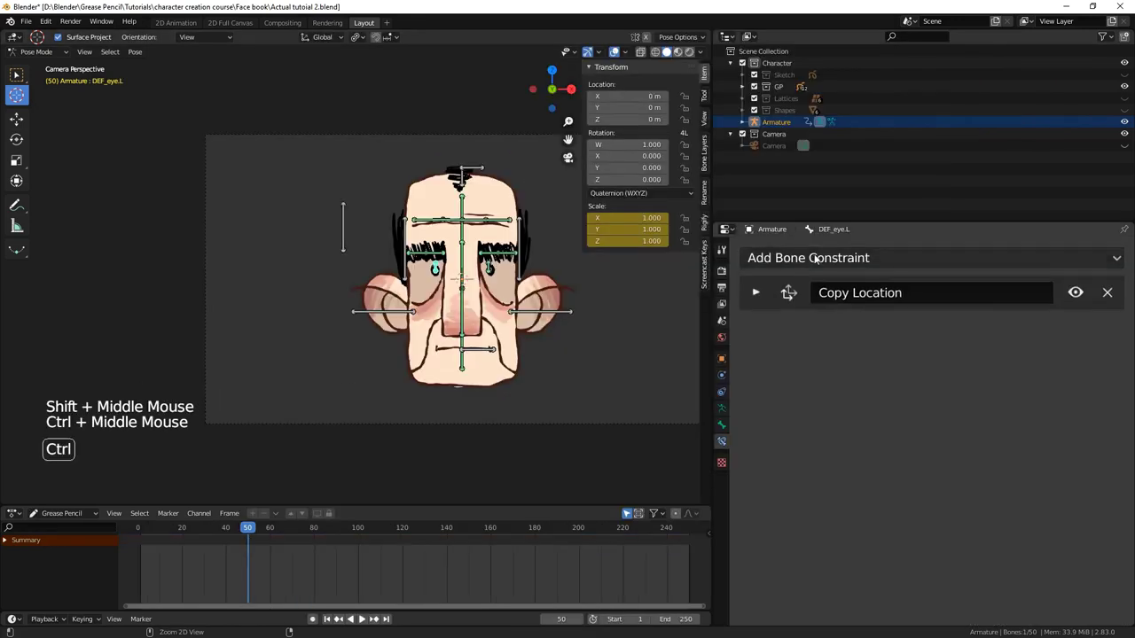
# Set the left eye's Action constraint to BLINK frames 0–100 driven by local Y location from −0.5 to 0.5.
pyautogui.click(819, 263)
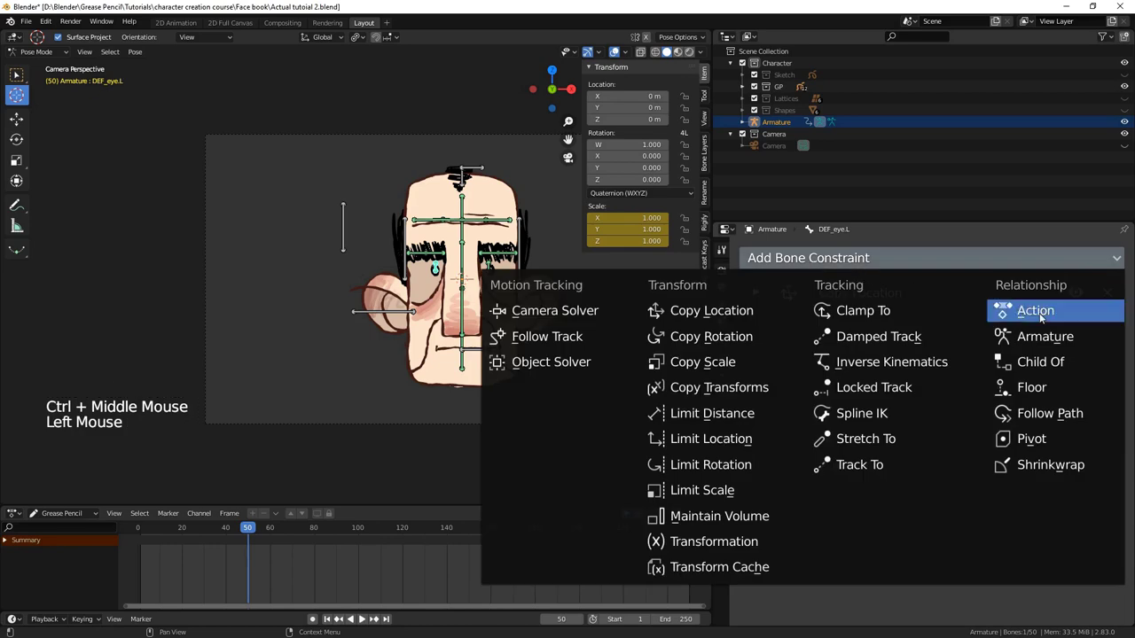
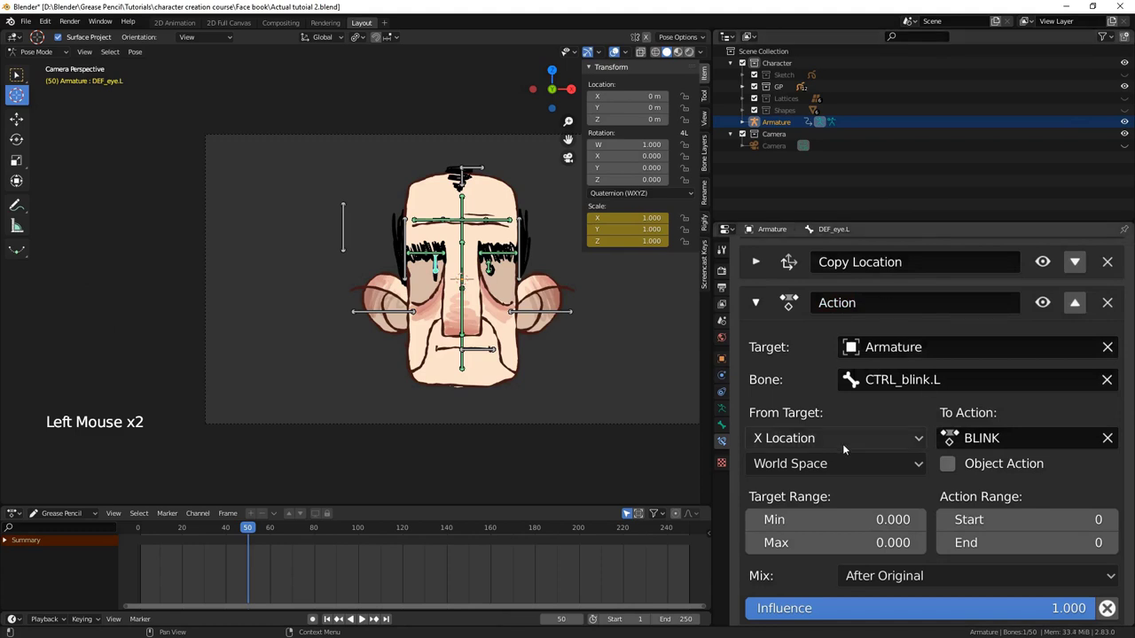
pyautogui.click(849, 446)
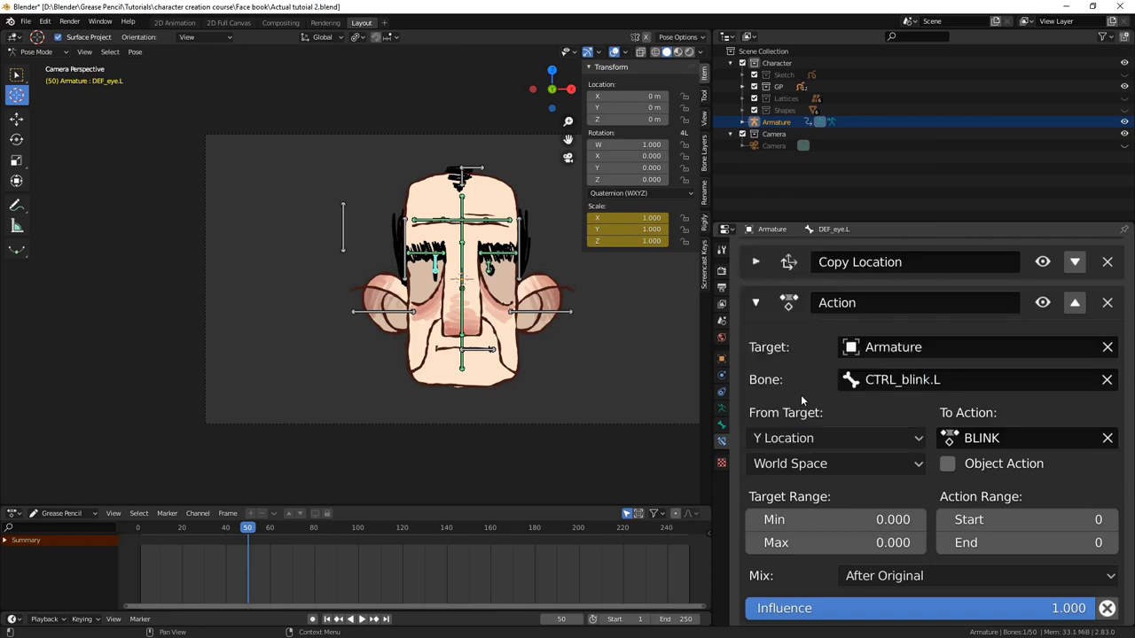
pyautogui.click(793, 462)
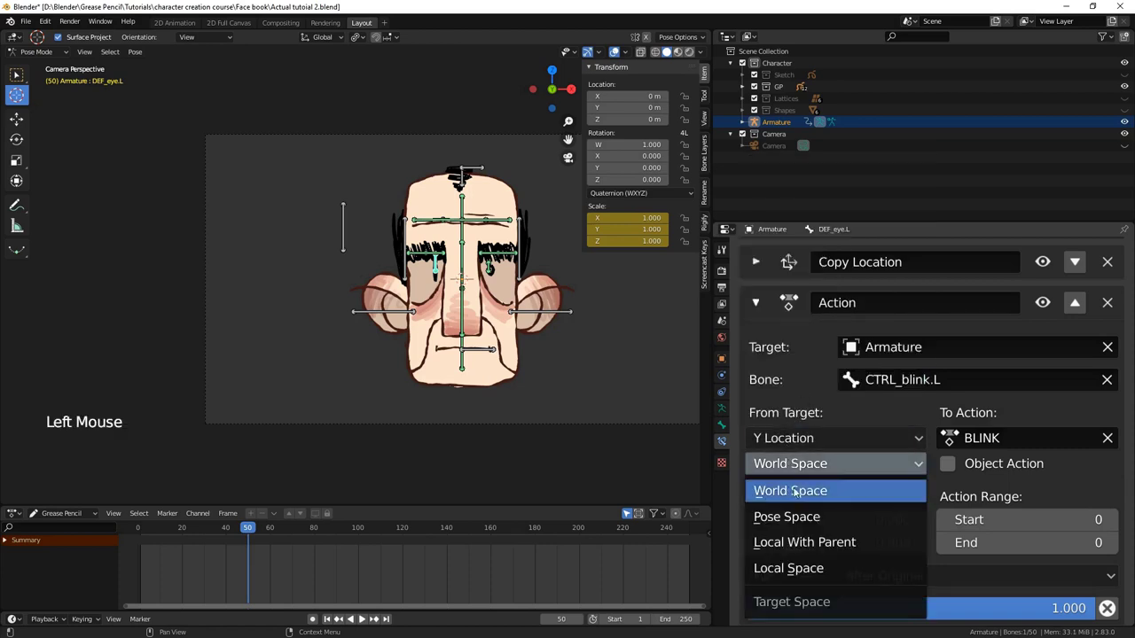
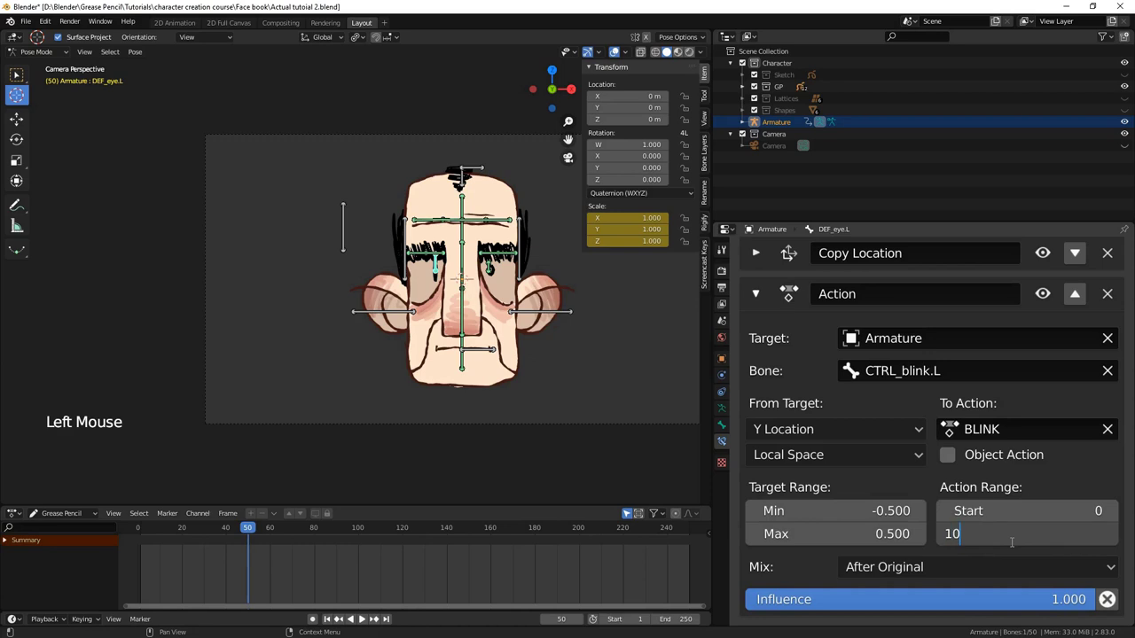
pyautogui.press('KP_0')
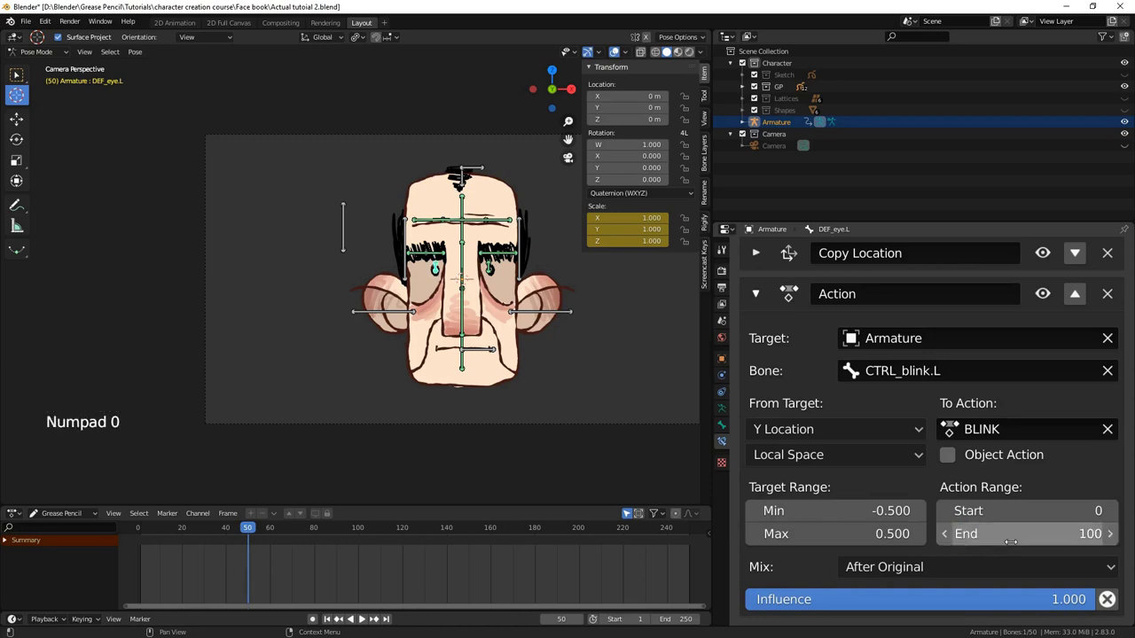
# Scrub to frame 100 to confirm the eye closes fully.
pyautogui.click(43, 521)
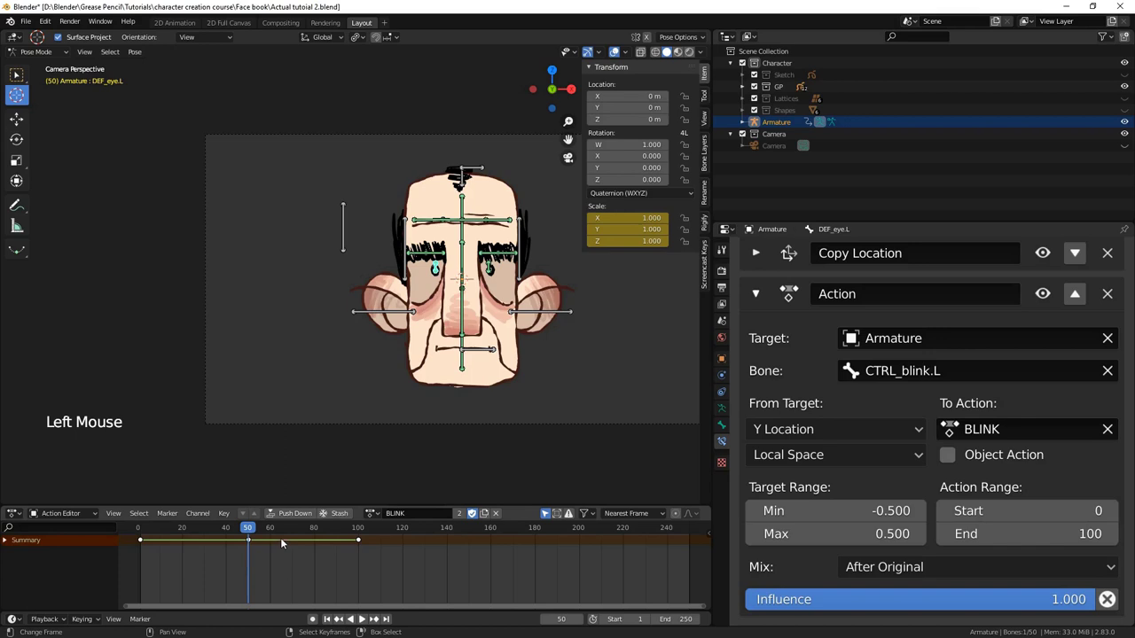
pyautogui.click(362, 532)
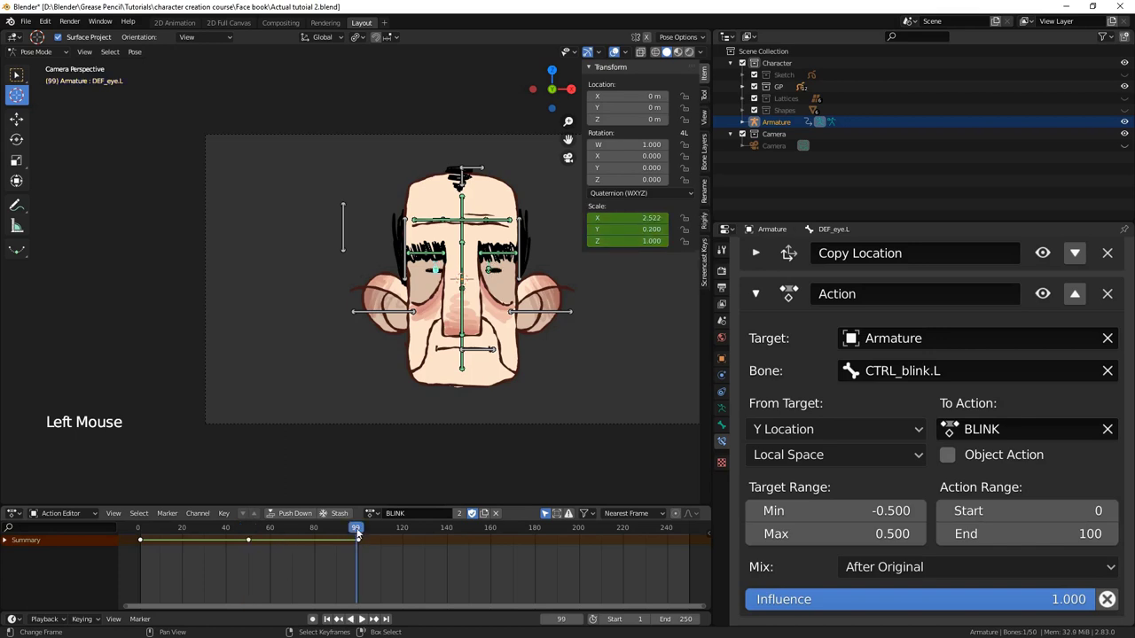
pyautogui.click(358, 528)
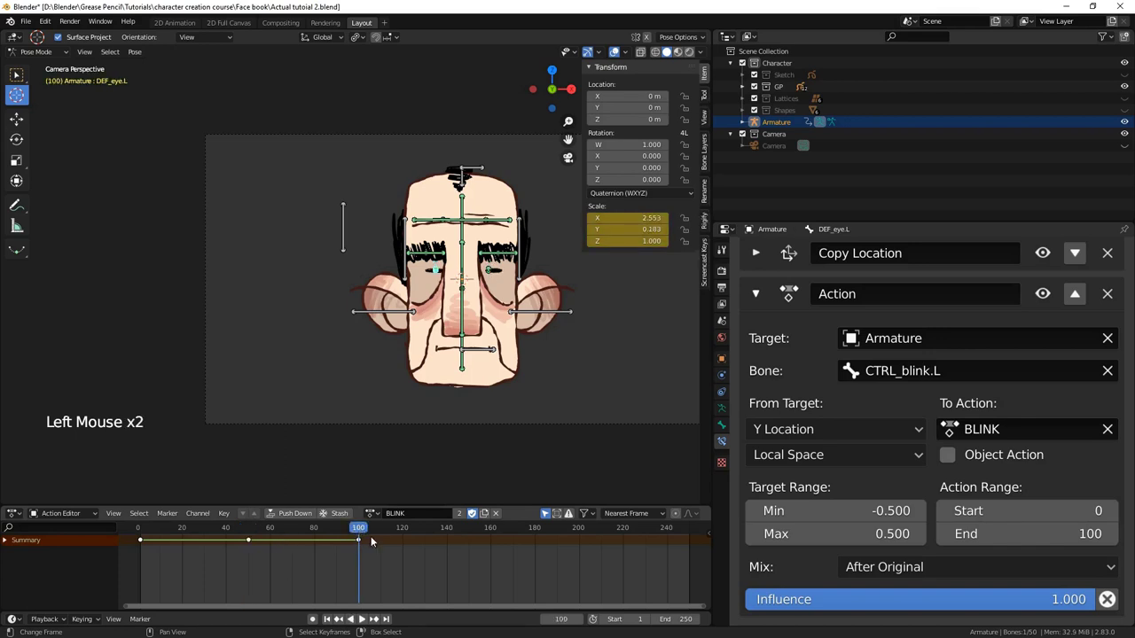
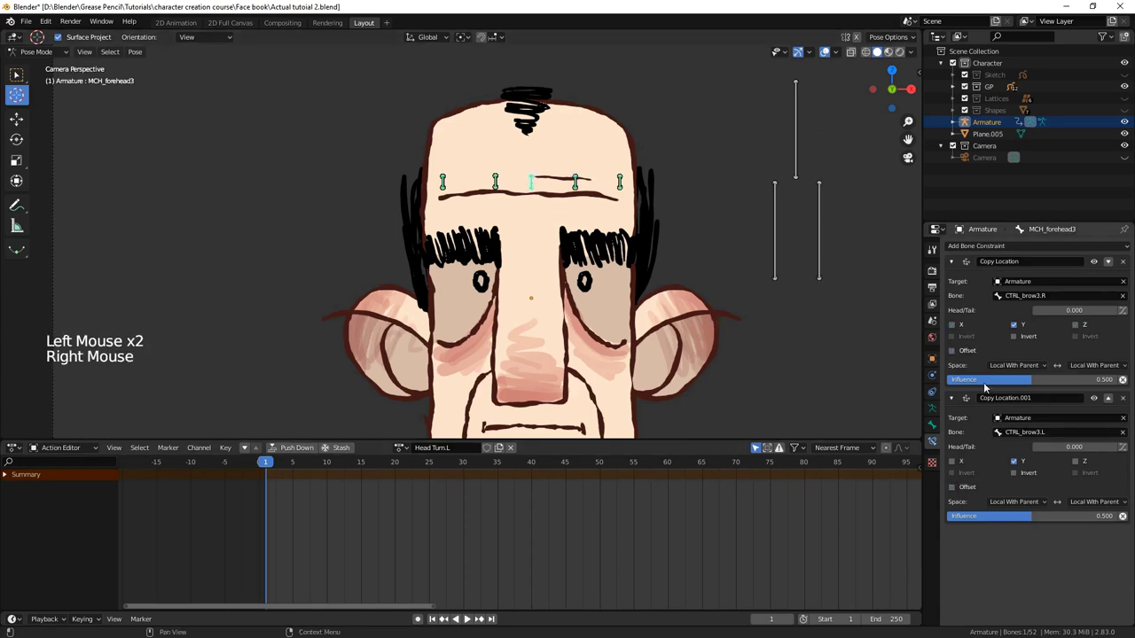
# Enable Offset on both Copy Location constraints of MCH_forehead3, right and left brow.
pyautogui.click(972, 357)
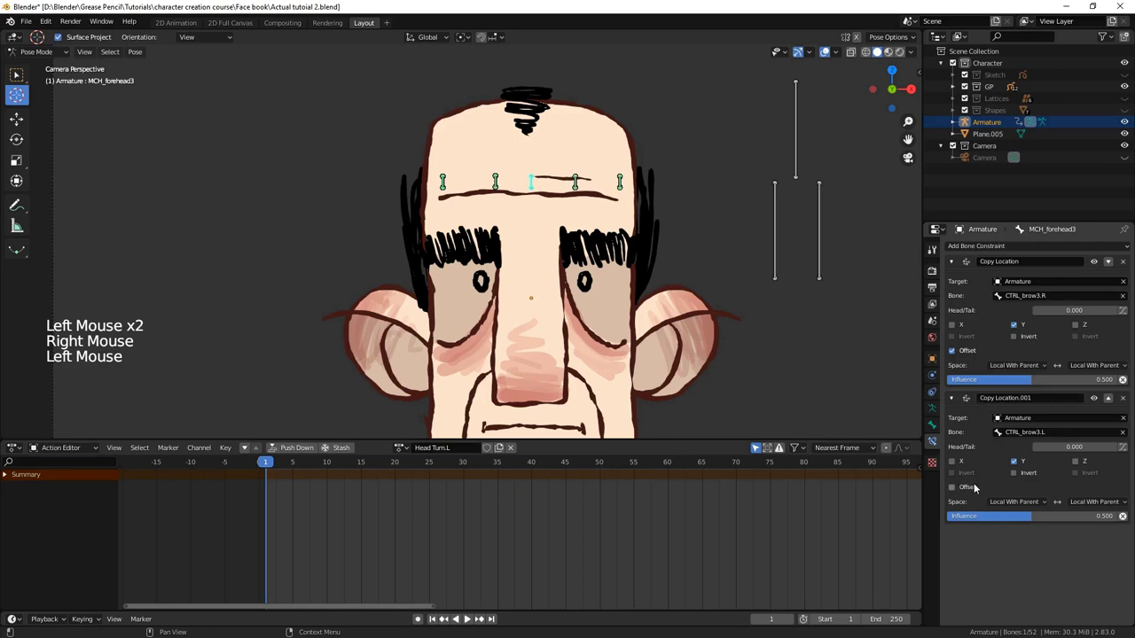
pyautogui.click(979, 492)
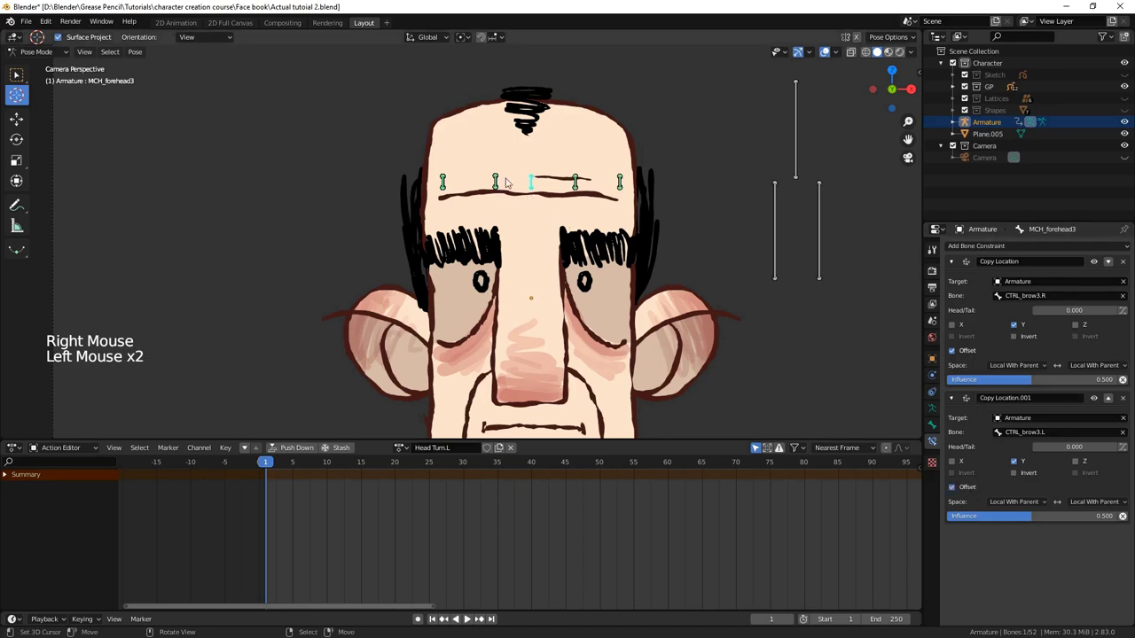
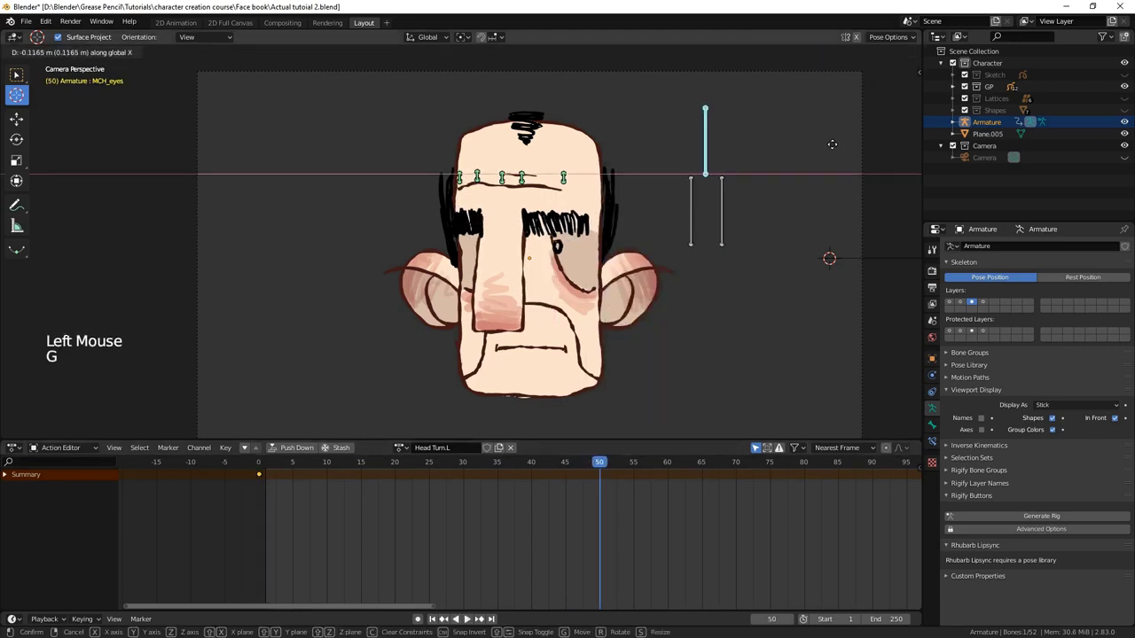
# Shift the eye and forehead mechanism bones sideways and key the pose into Head Turn.L at frame 50.
pyautogui.press('i')
pyautogui.rightClick(680, 225)
pyautogui.press('g')
pyautogui.press('i')
pyautogui.rightClick(711, 224)
pyautogui.press('h')
pyautogui.press('ctrl+z')
pyautogui.press('g')
pyautogui.press('i')
# Play back and scrub around frame 48 to preview the head turn.
pyautogui.click(572, 457)
pyautogui.press('a')
pyautogui.press('a')
pyautogui.press('t')
pyautogui.press('alt+a')
pyautogui.click(372, 466)
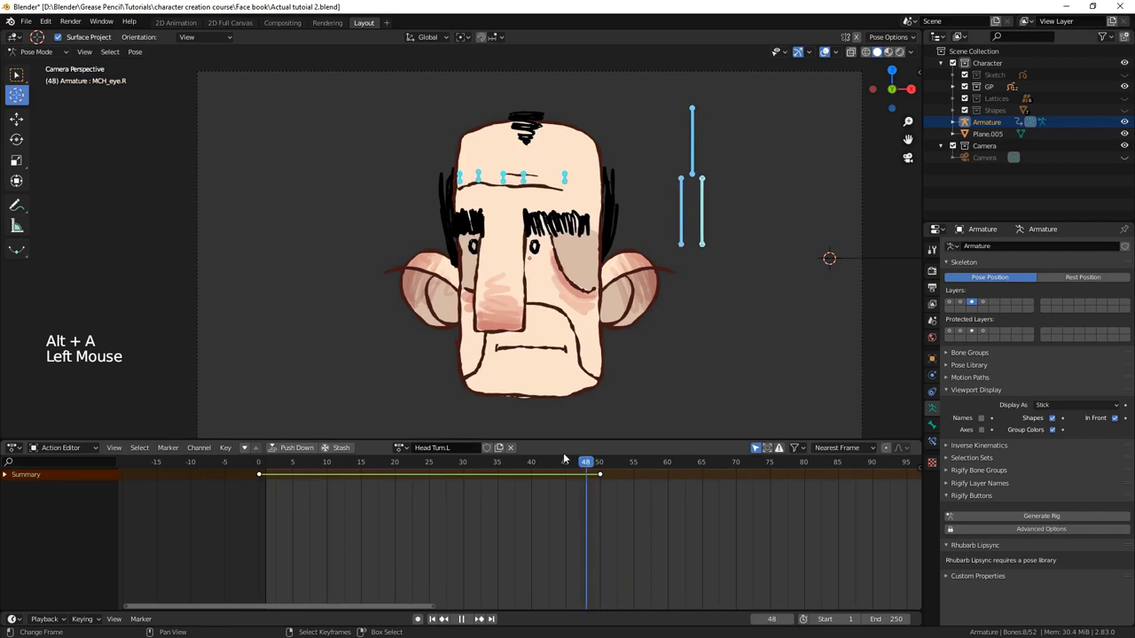
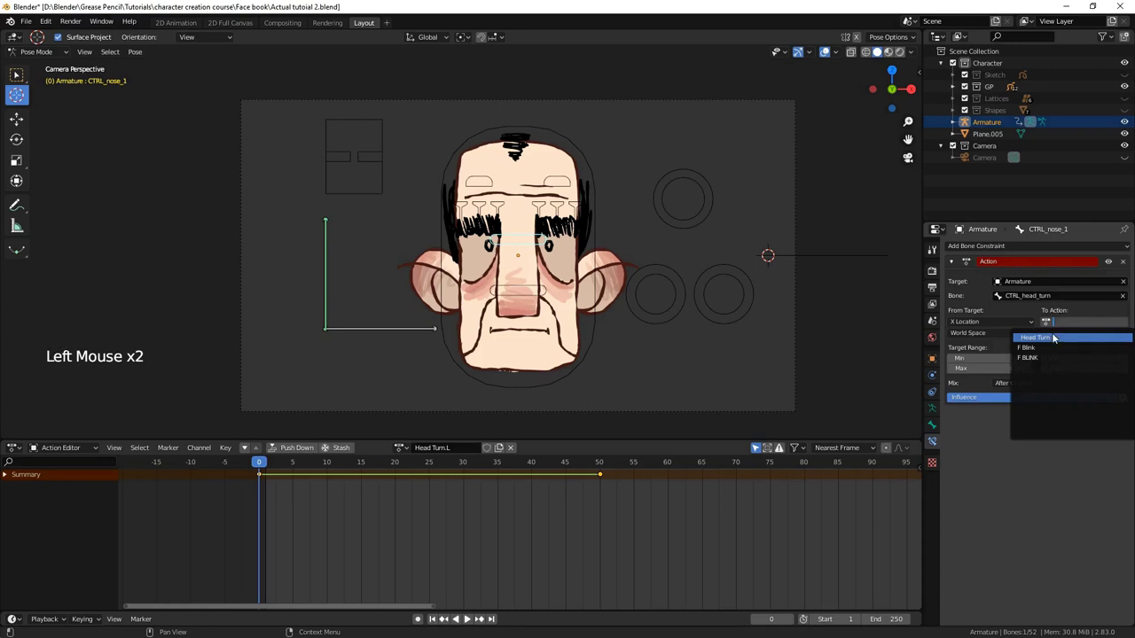
# Pick Head Turn.L as the action driven by CTRL_nose_1's new Action constraint targeting CTRL_head_turn.
pyautogui.click(1032, 325)
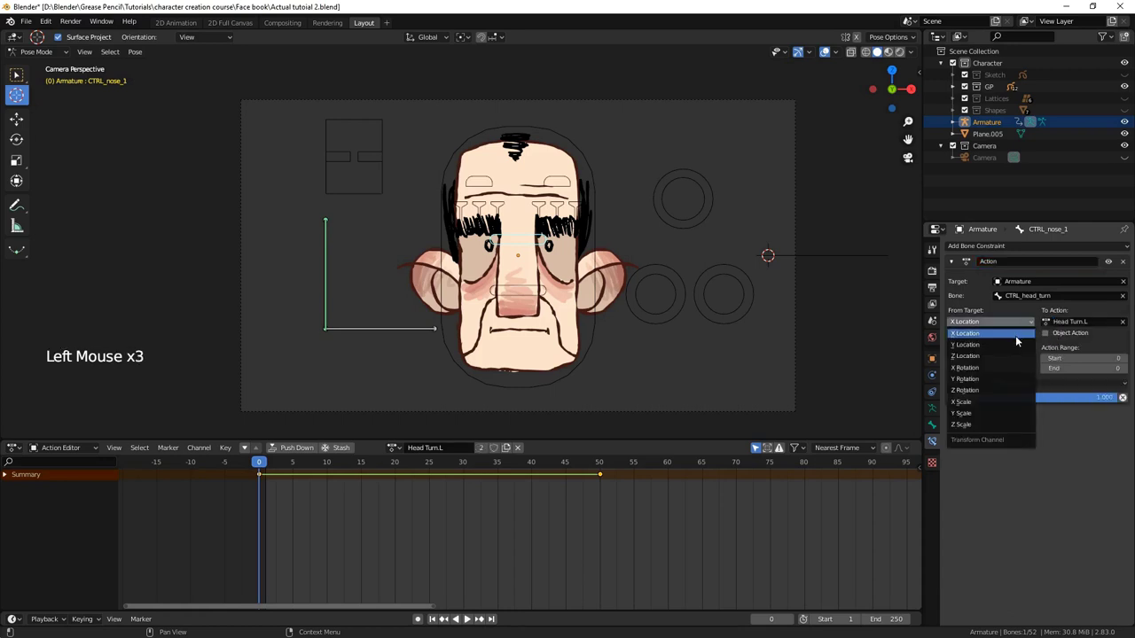
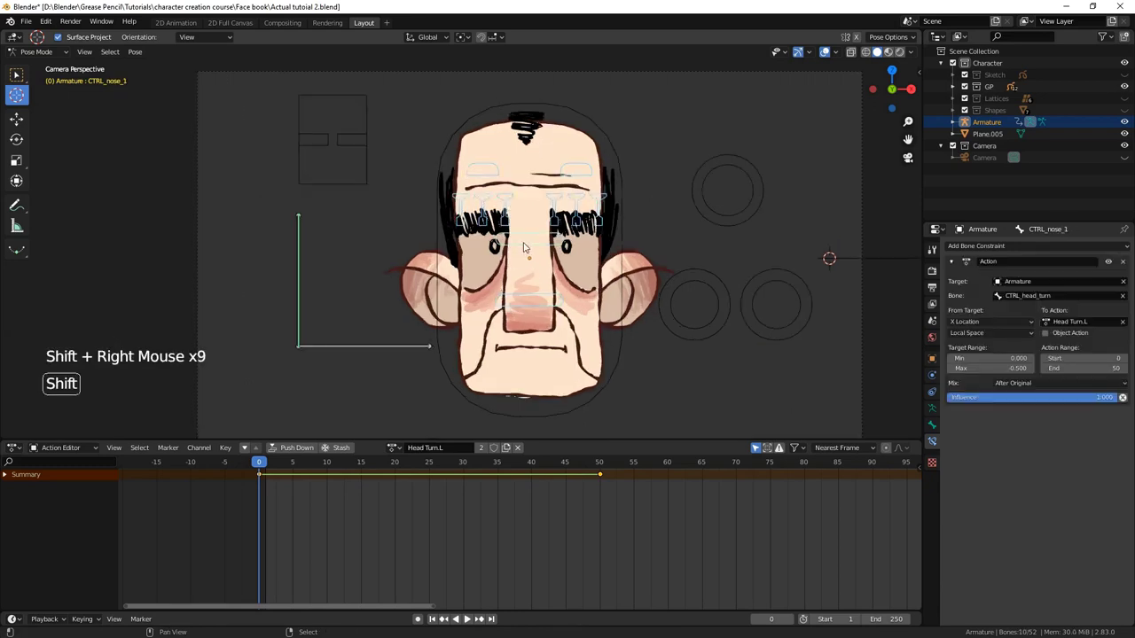
# Copy the head-turn Action constraint to the selected bones, rename it L and save.
pyautogui.press('F3')
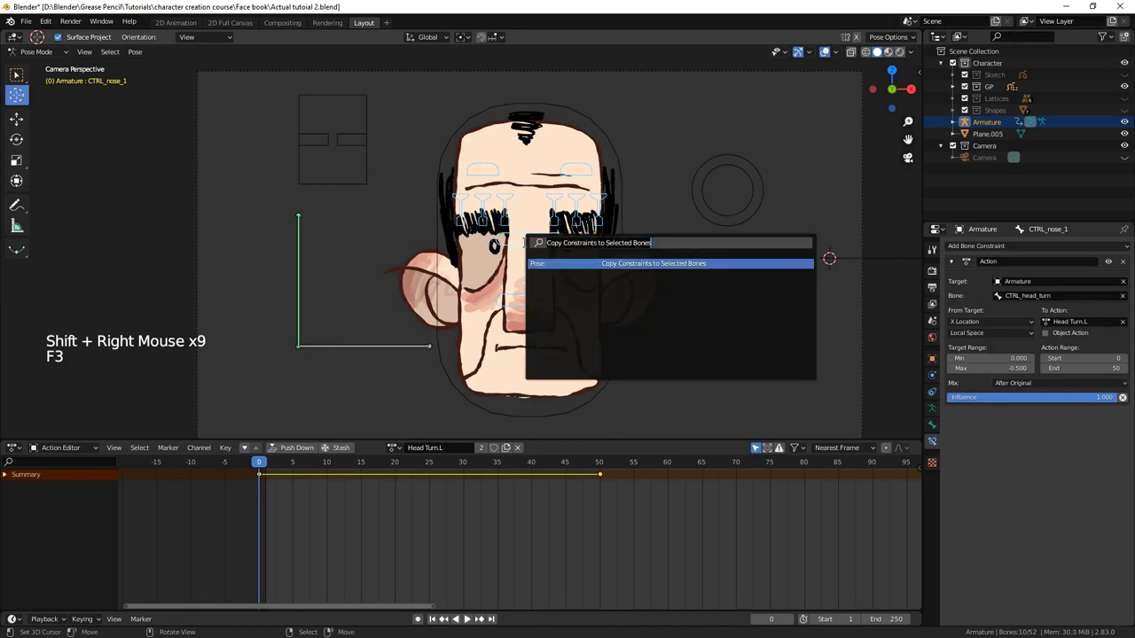
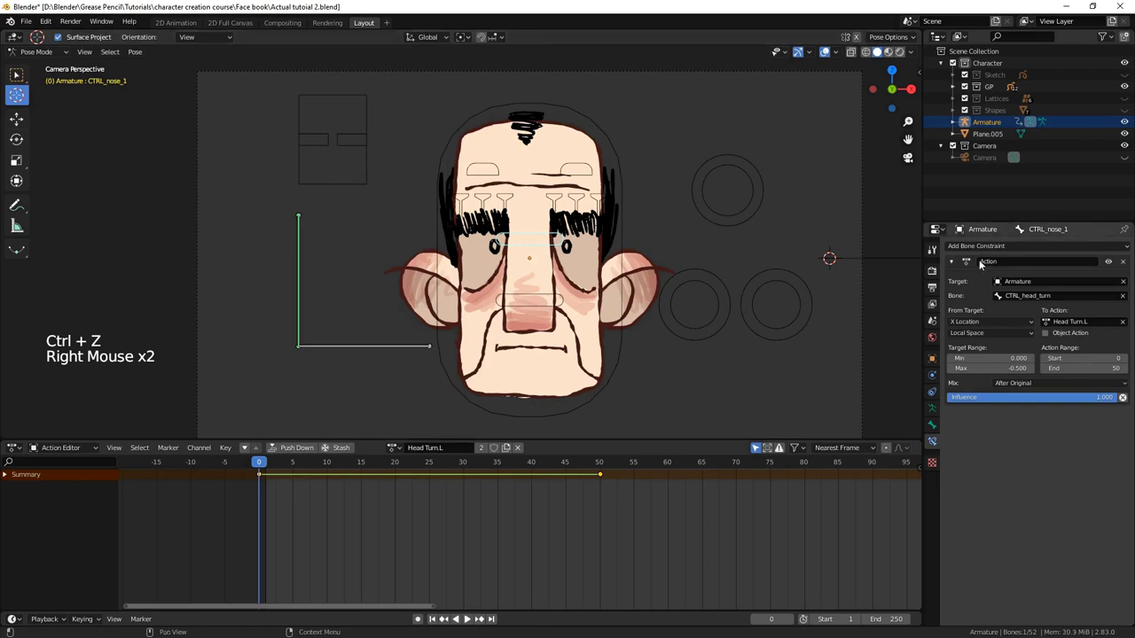
pyautogui.click(1010, 265)
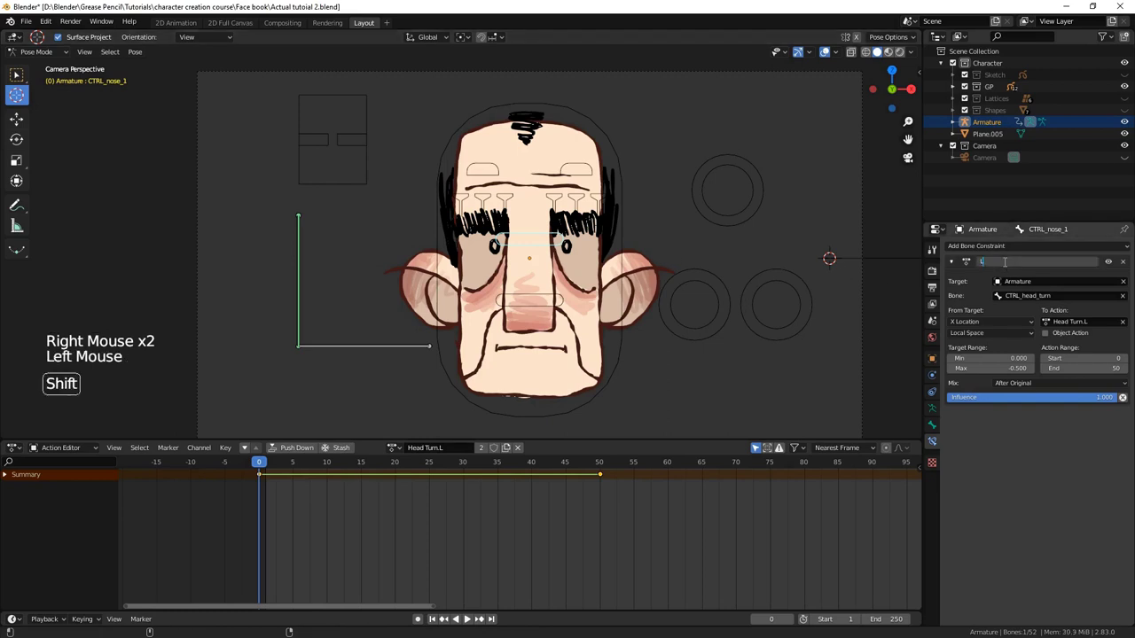
pyautogui.press('ctrl+s')
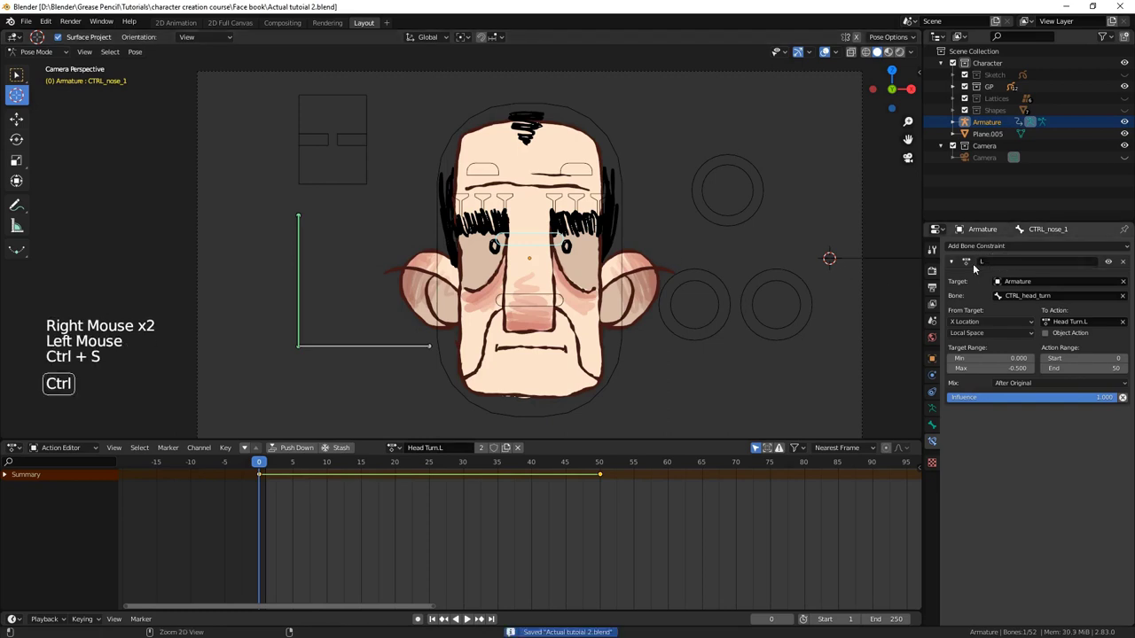
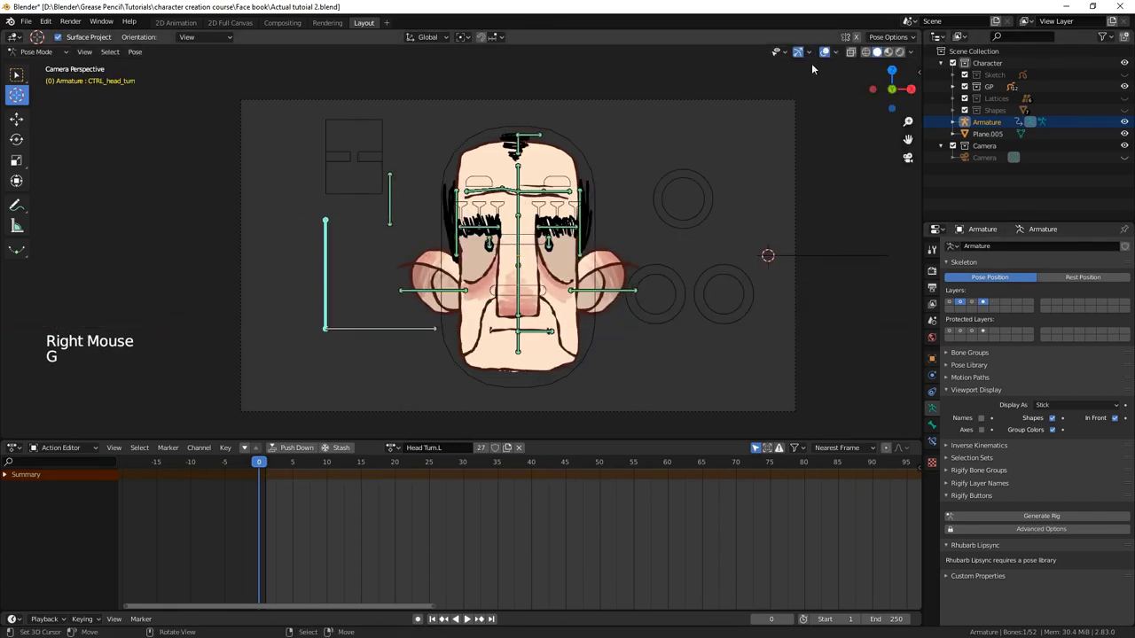
# Hide the rig overlay to preview the turned face and grab CTRL_head_turn to move it again.
pyautogui.click(828, 58)
pyautogui.press('g')
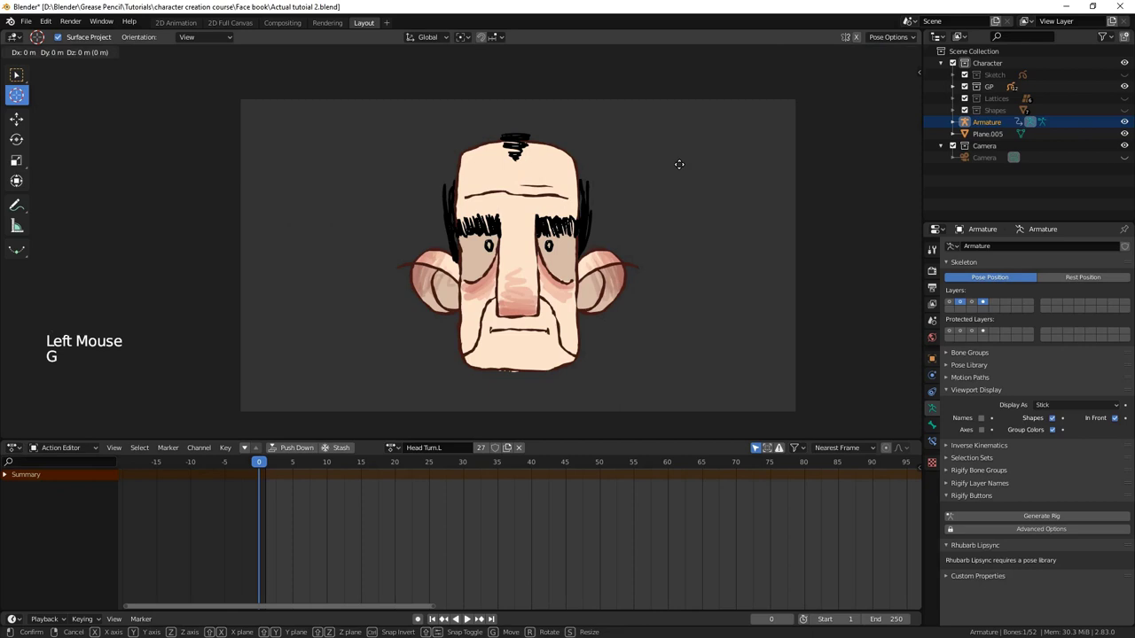
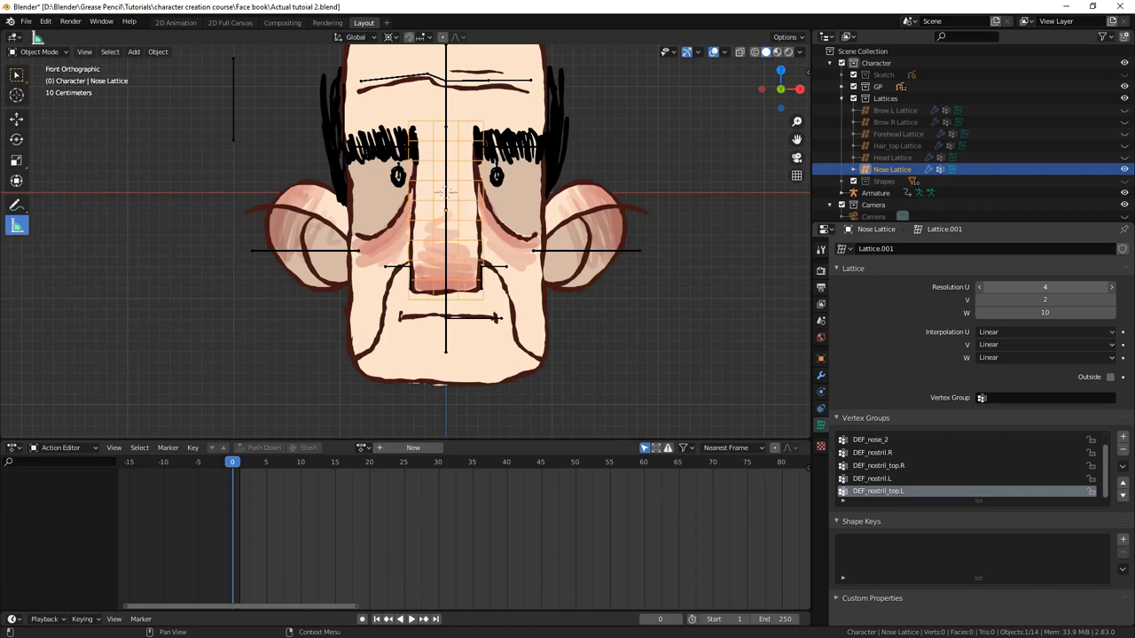
# Zoom the viewport in and out to inspect the nose lattice deformation around the nostril.
pyautogui.scroll(3)
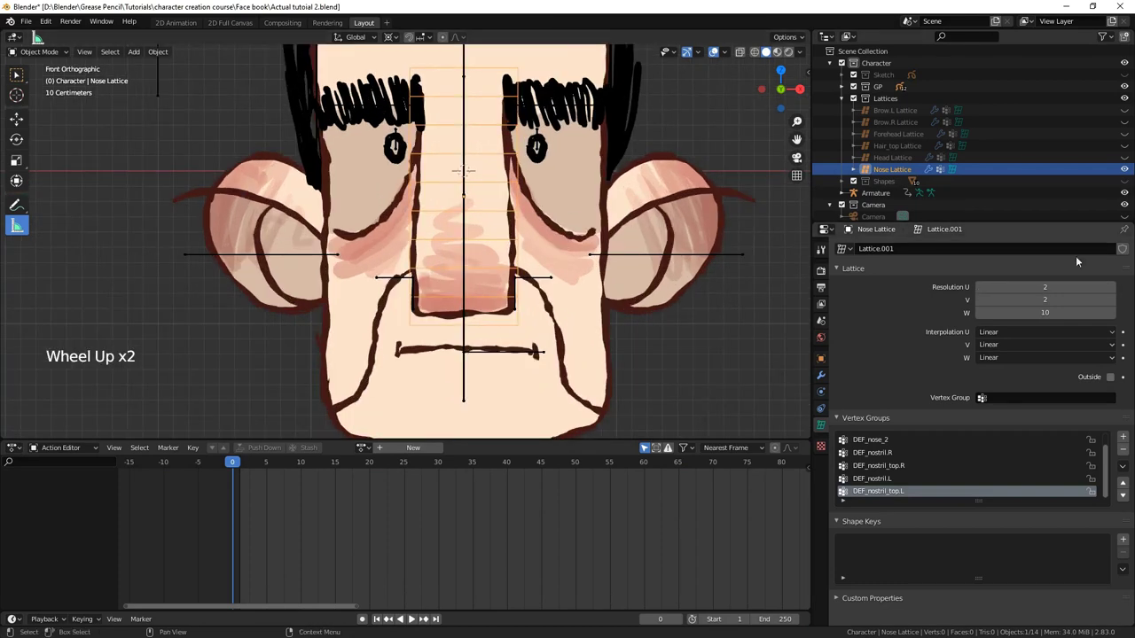
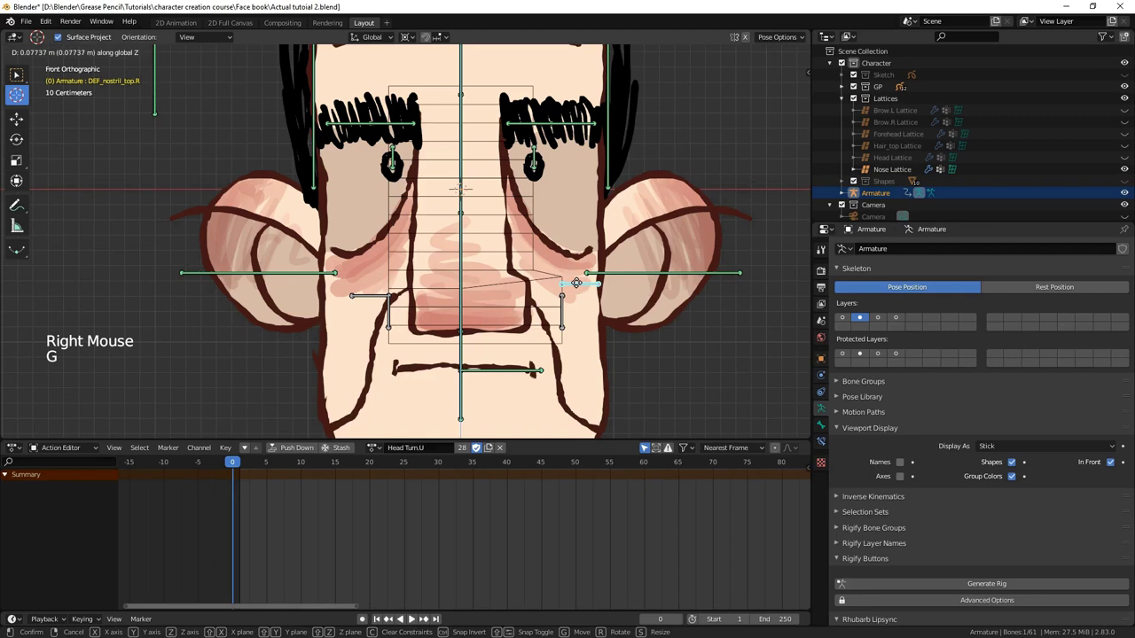
pyautogui.scroll(-3)
pyautogui.scroll(3)
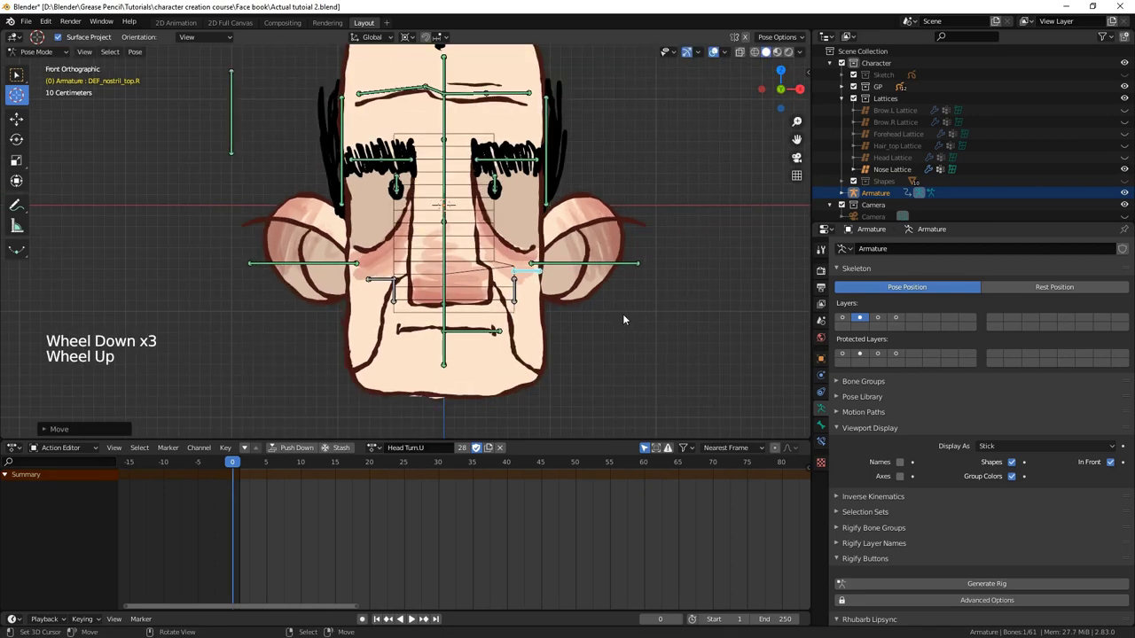